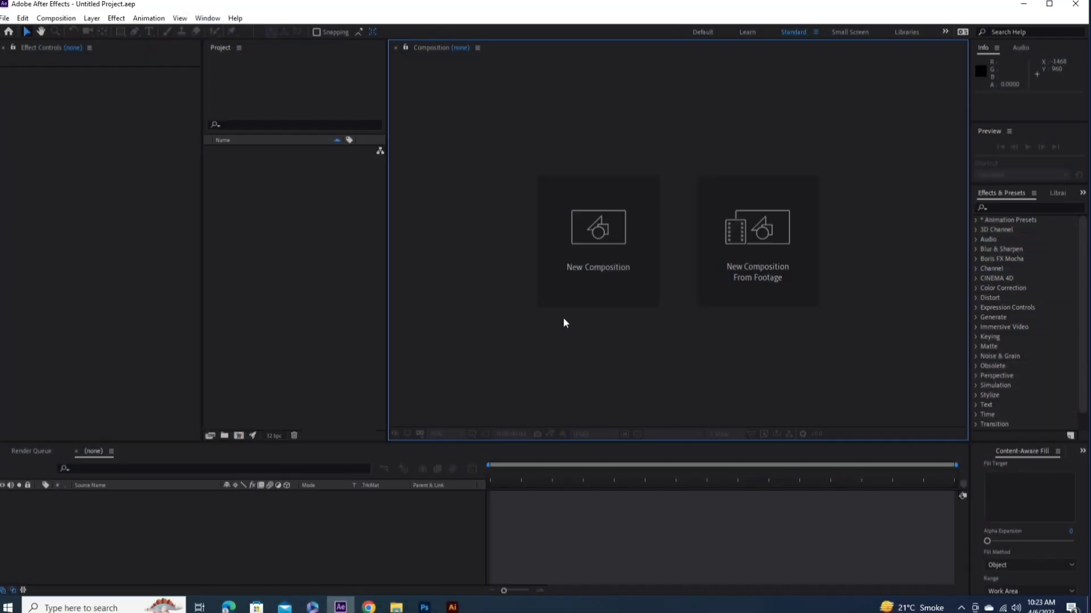
- Create the 1920×1080 render comp and a 4000×4000 comp named base 1
left_click(593, 280)
key("r")
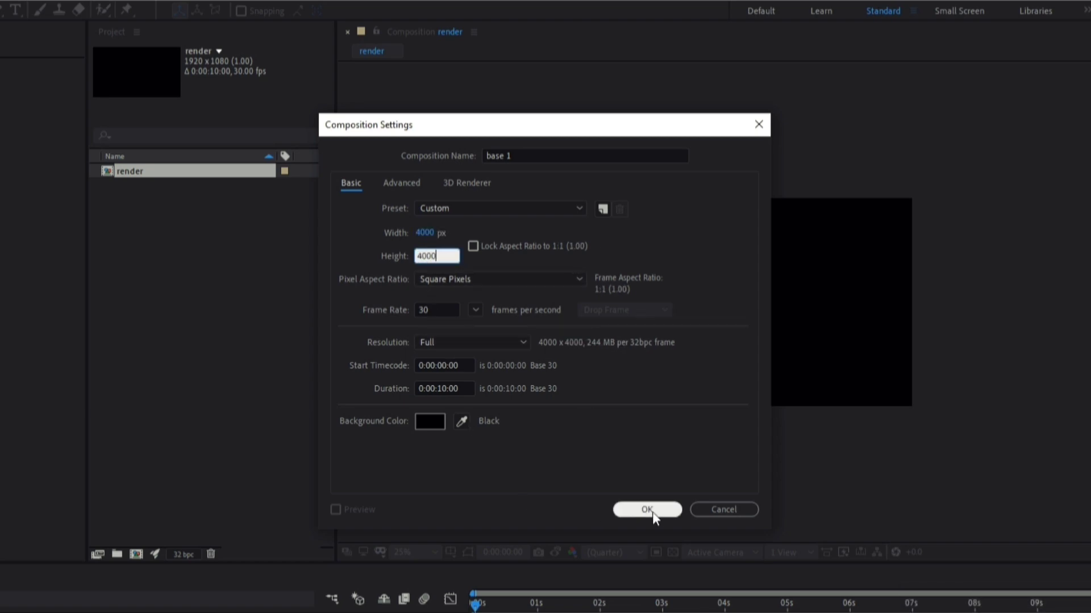
left_click(661, 515)
scroll("down", 3)
scroll("up", 3)
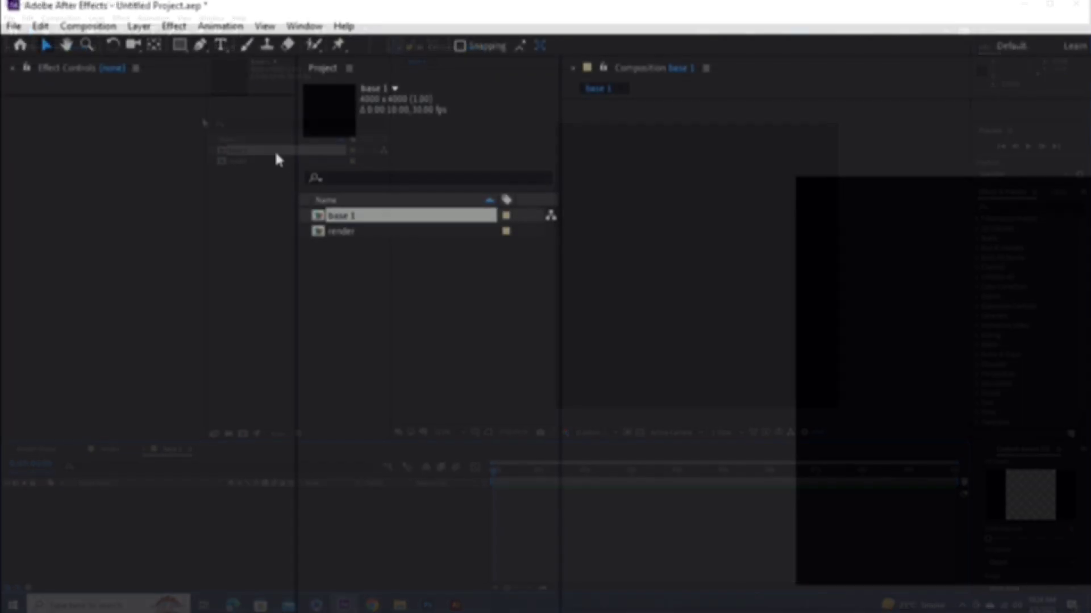
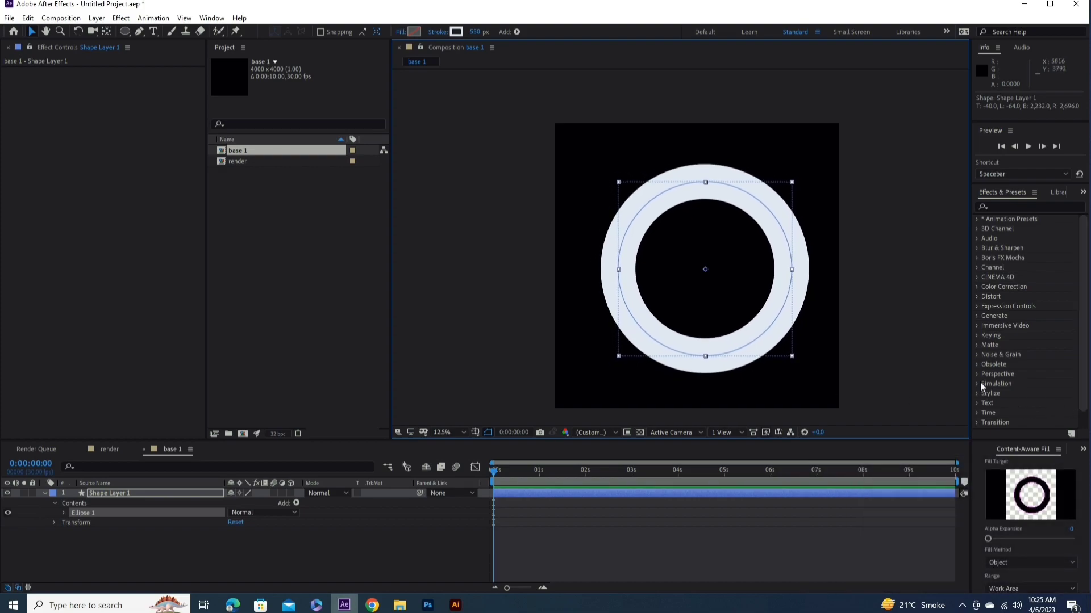
- Draw an ellipse with a 550 px stroke and align it to the comp centre
left_click(222, 25)
left_click(234, 103)
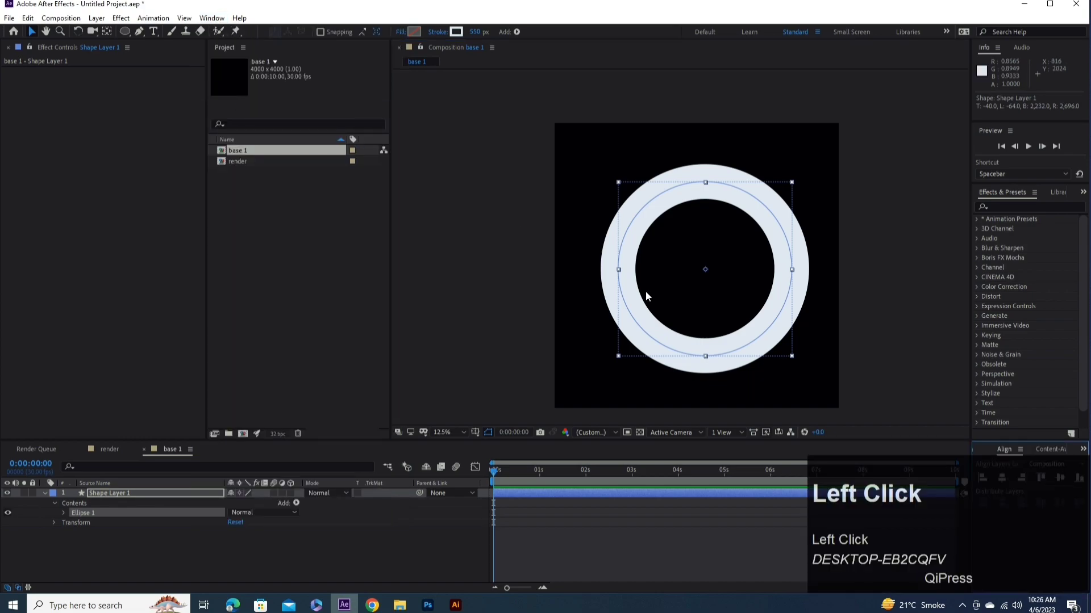
left_click(1006, 480)
left_click(1065, 484)
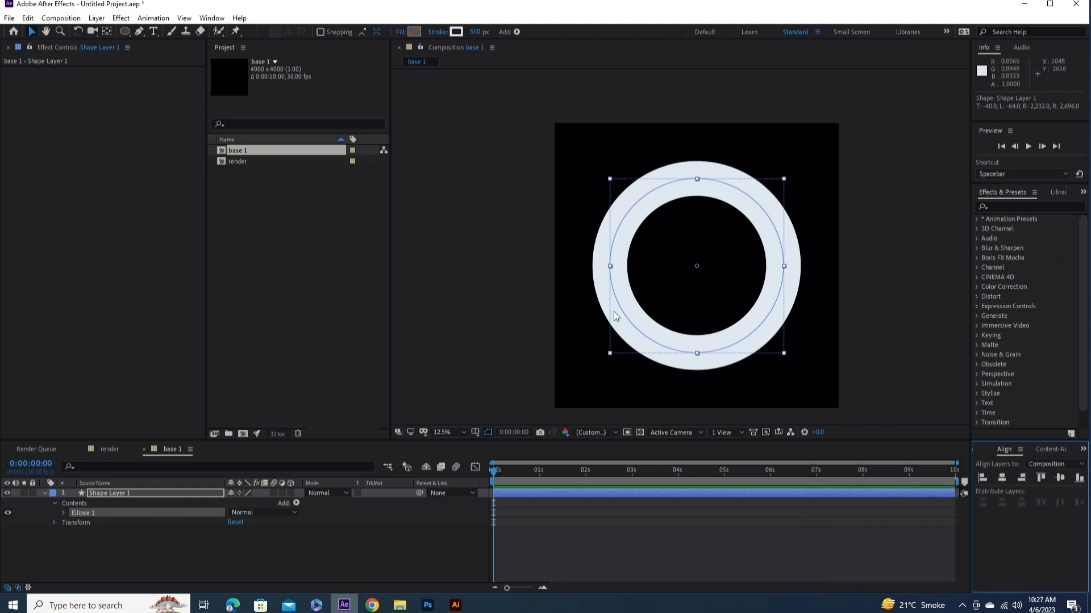
- Rename the shape layer to 'circle'
left_click(114, 498)
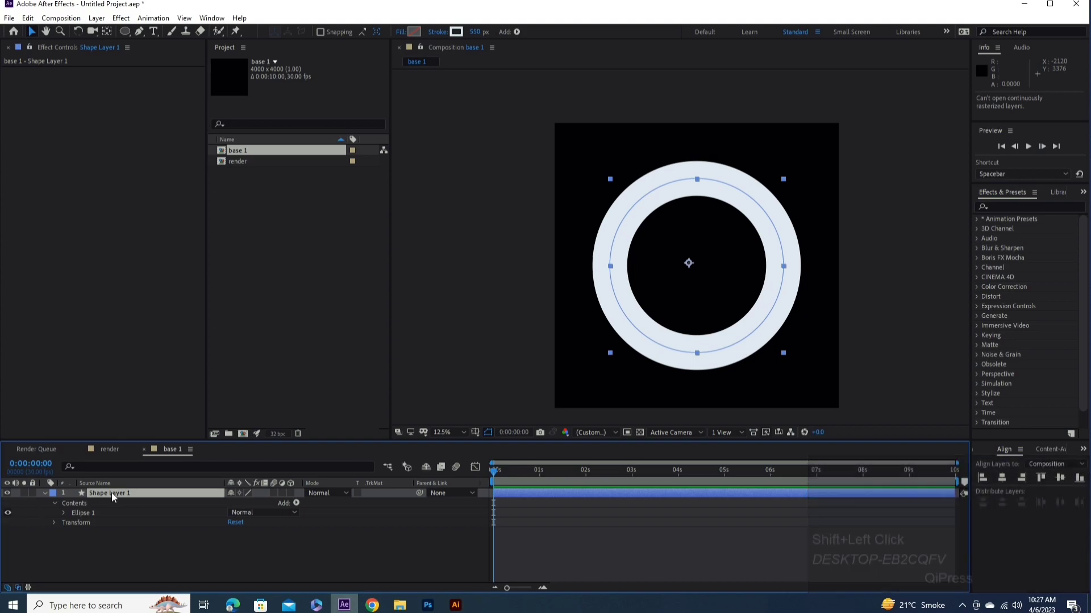
right_click(115, 498)
left_click(130, 491)
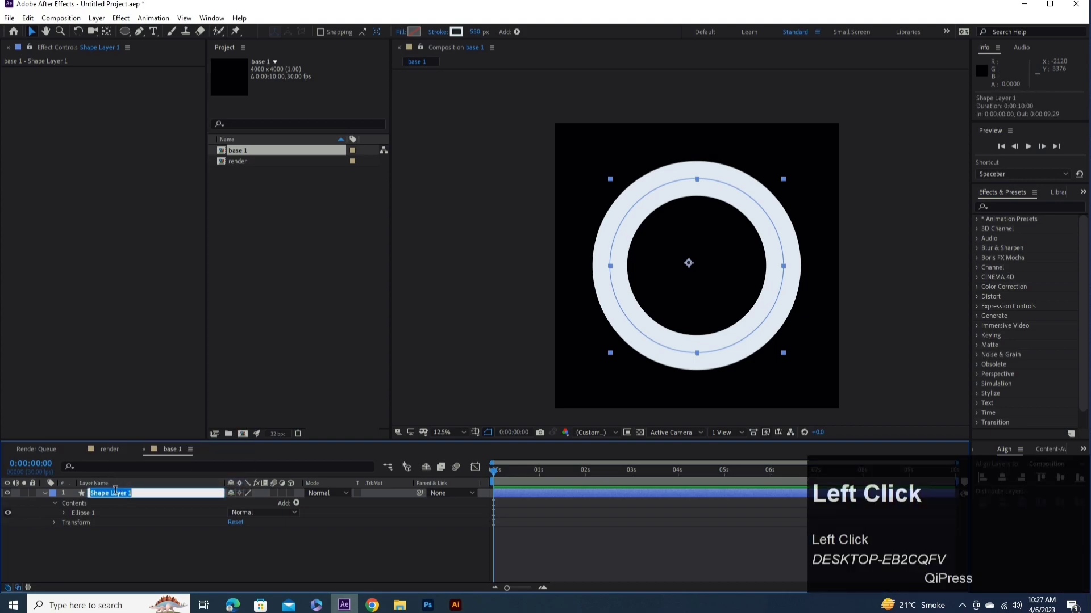
type("circle")
left_click(141, 549)
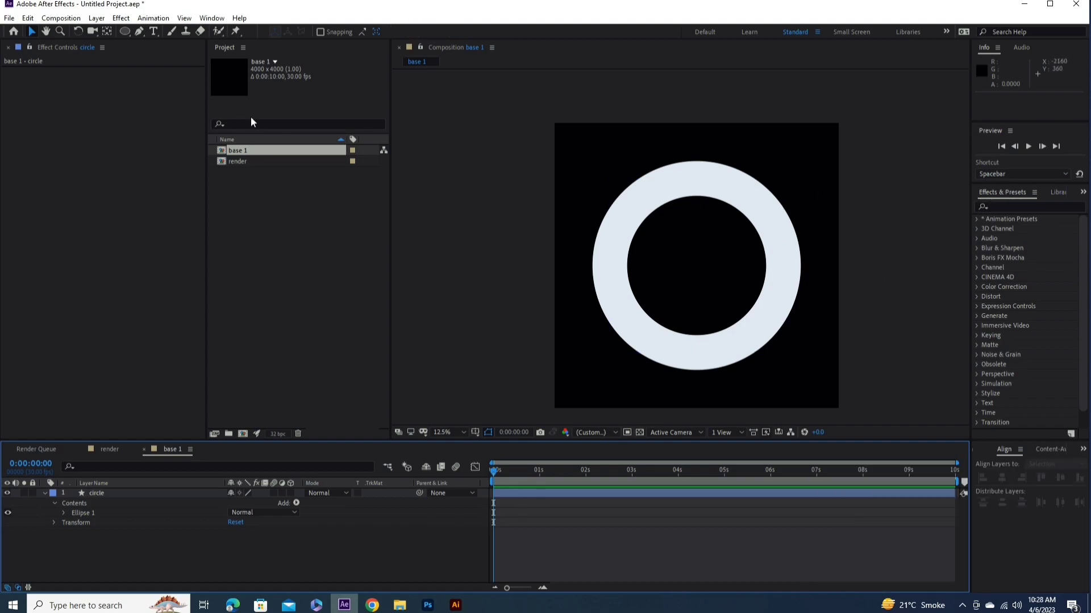
- Apply 4-Color Gradient to circle and place its colour points onto the ring
left_click(212, 20)
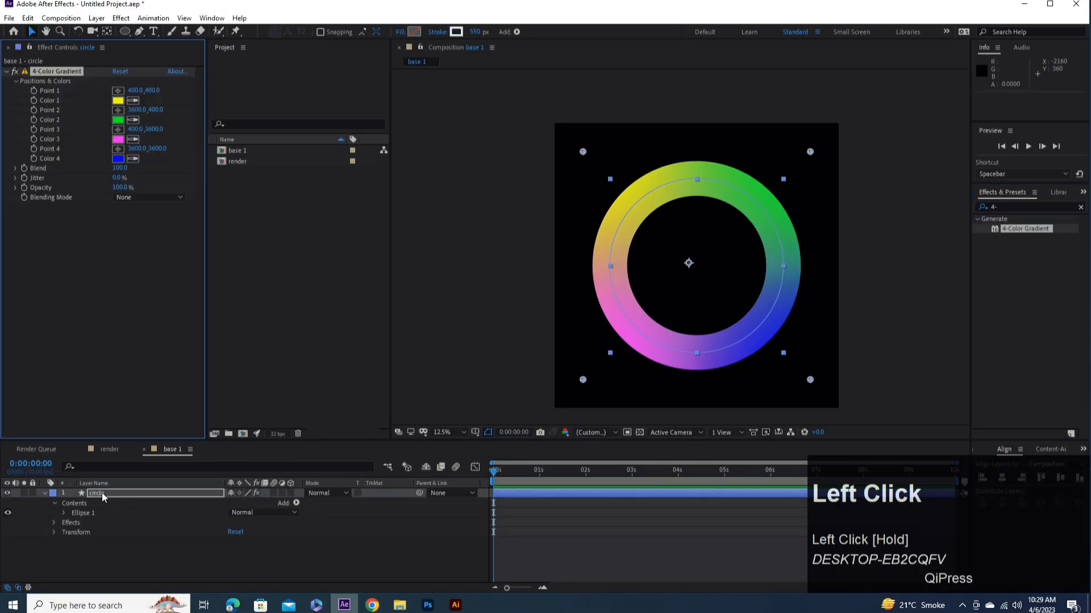
left_click_drag(813, 157, 571, 295)
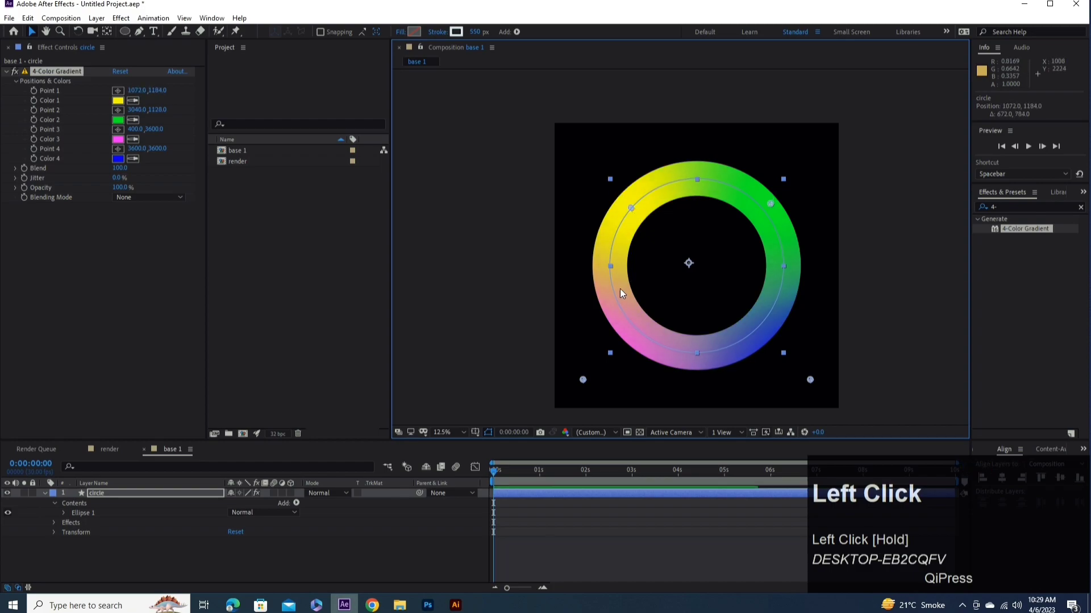
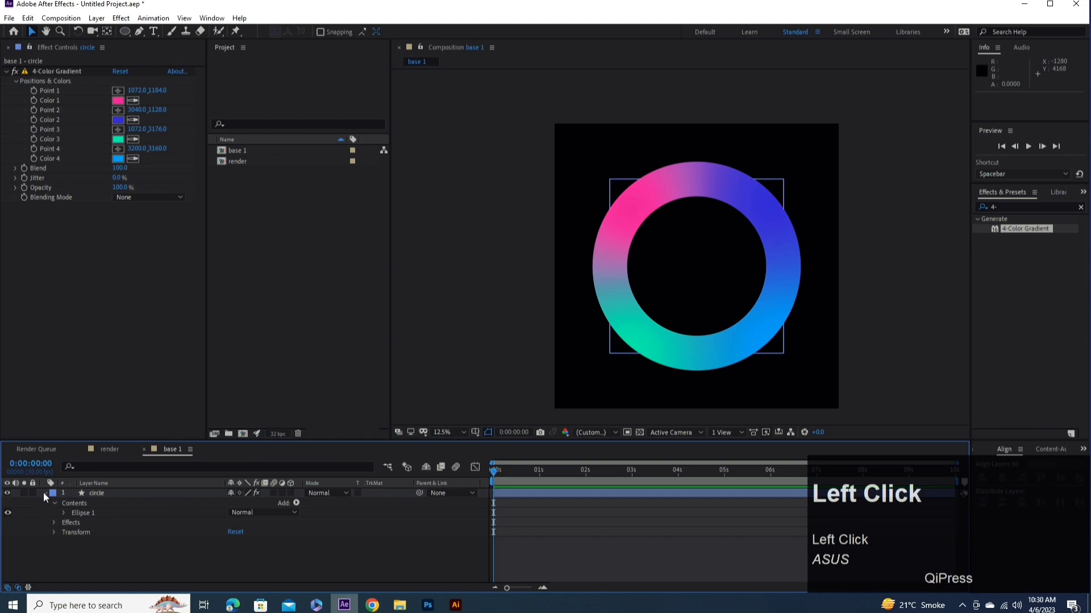
- Duplicate circle, drop its gradient, set stroke 125 px and add Fast Box Blur radius 85
key("ctrl+d")
left_click(55, 75)
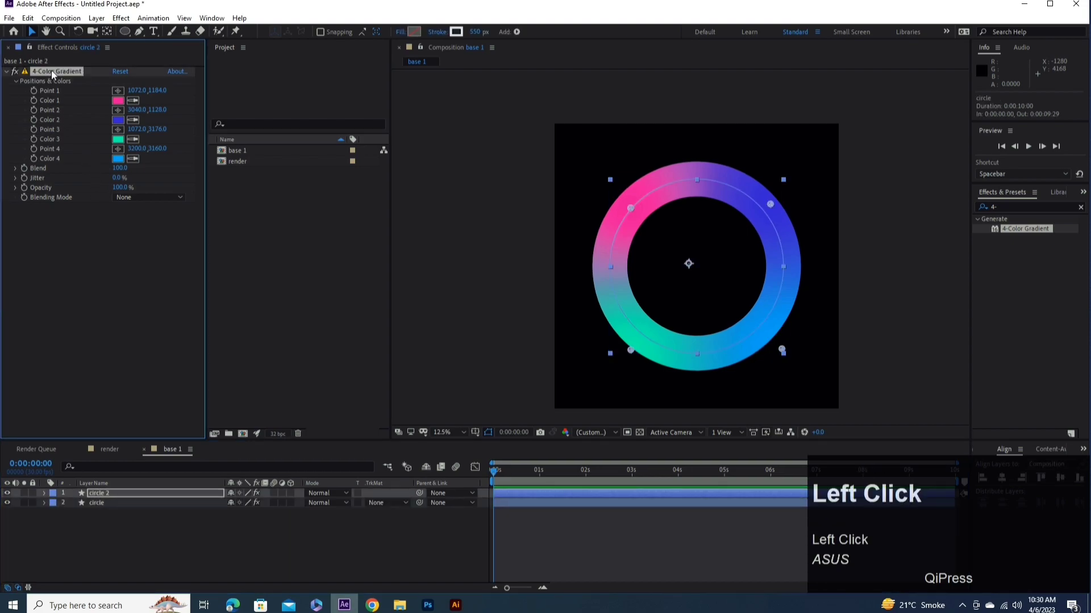
left_click(481, 35)
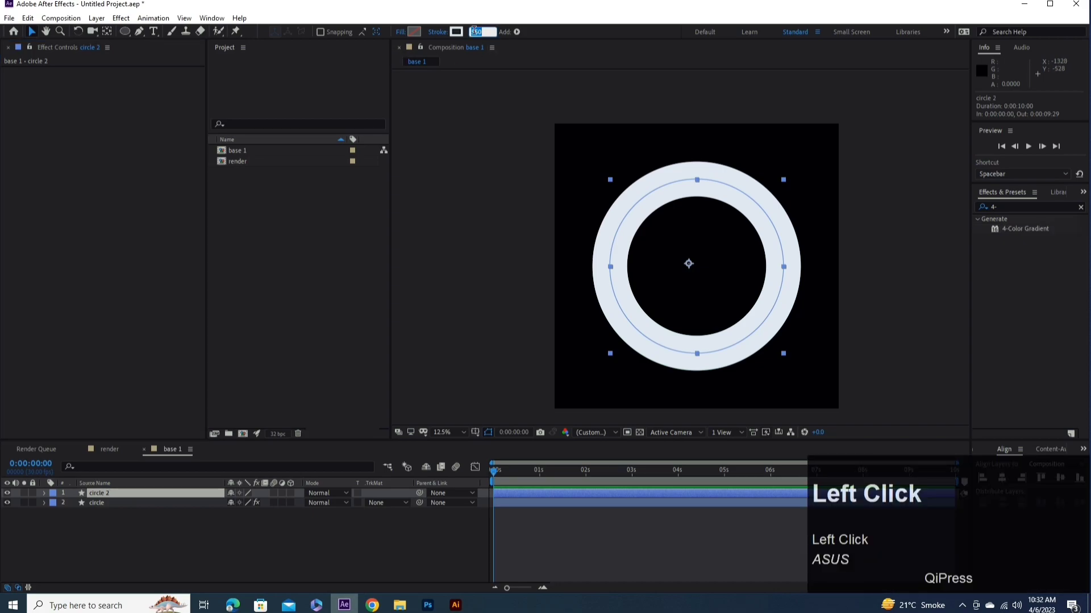
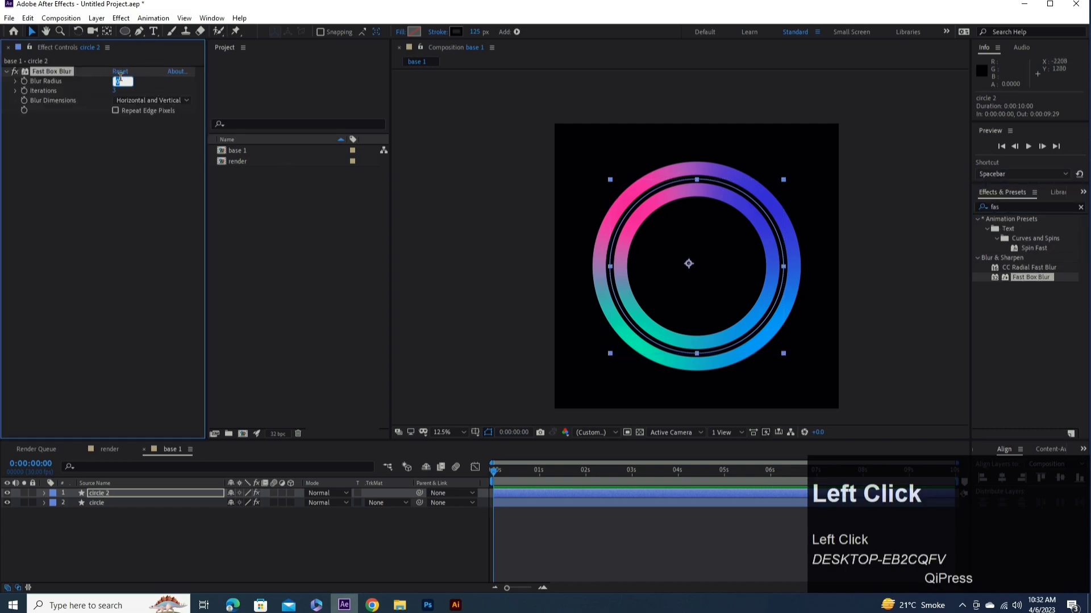
type("85")
left_click(125, 136)
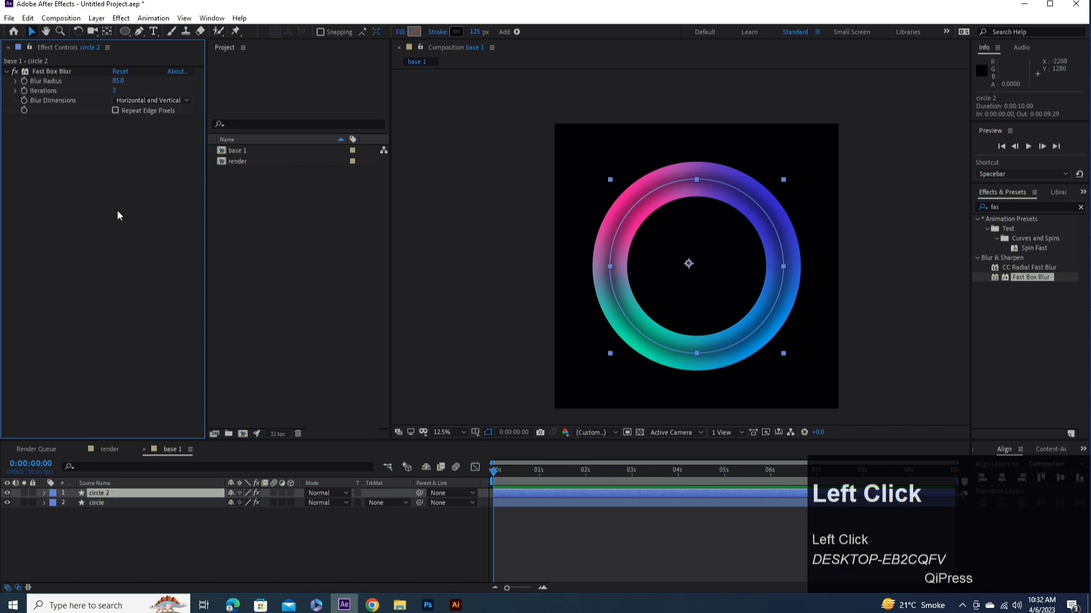
left_click(107, 515)
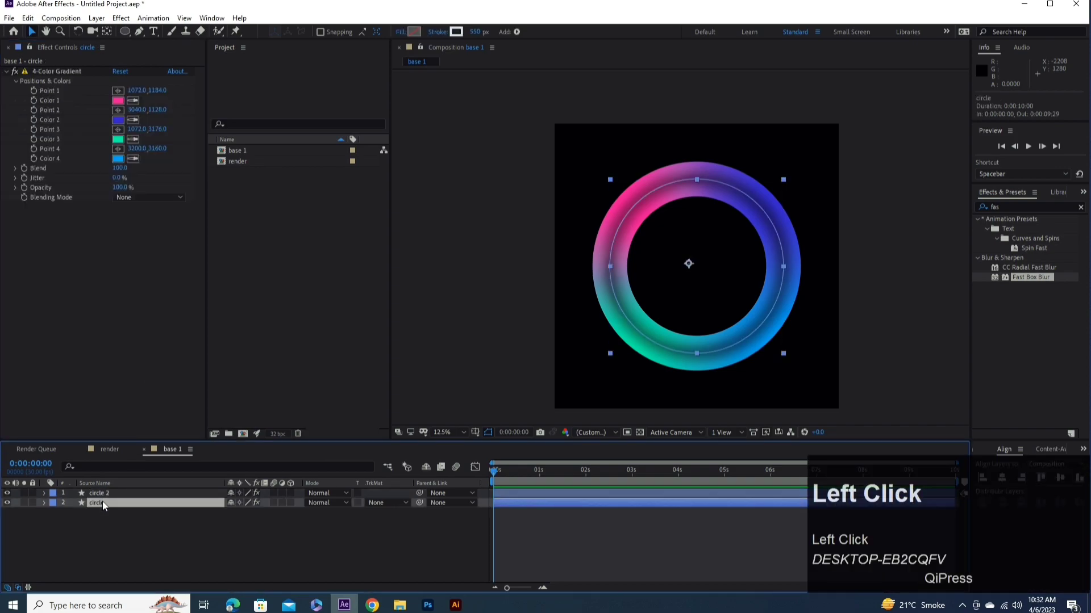
- Duplicate circle into circle 3 on top without its effect, then duplicate it into circle 4
key("ctrl+d")
left_click_drag(107, 504, 111, 500)
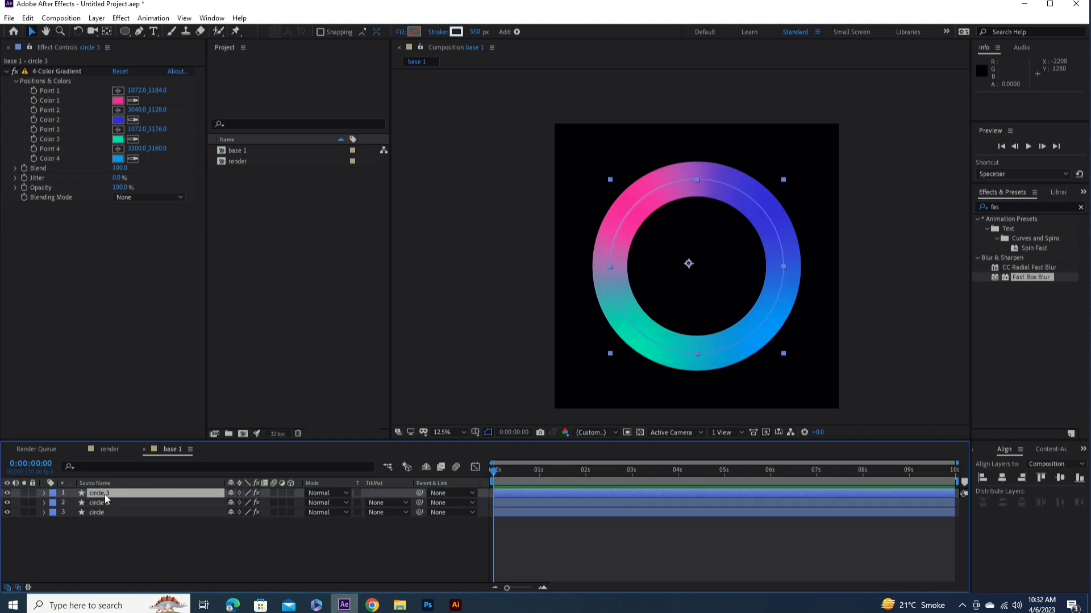
left_click(54, 499)
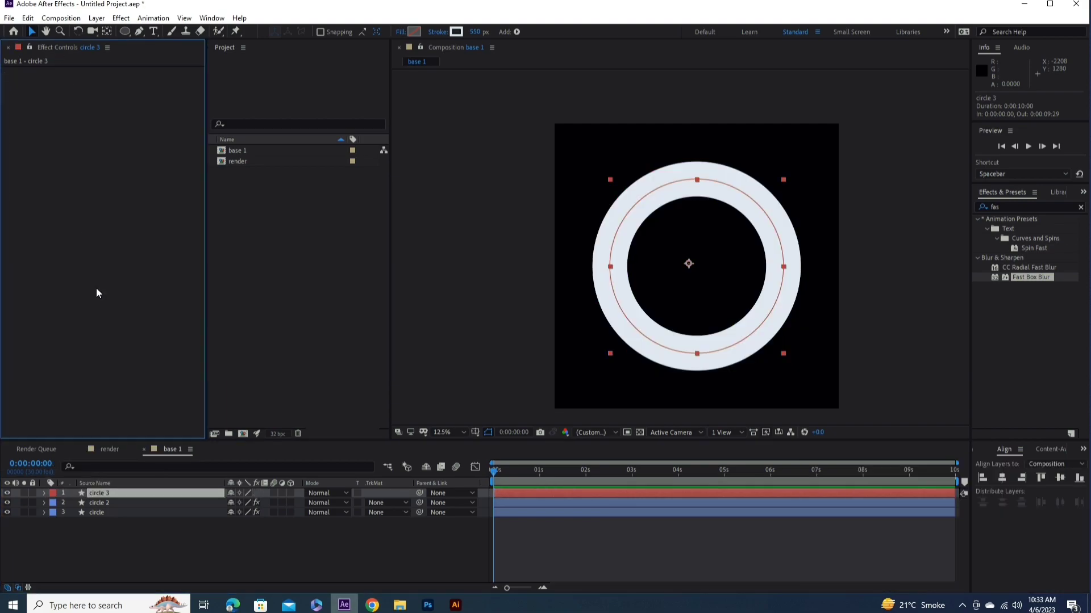
key("ctrl+d")
left_click(112, 501)
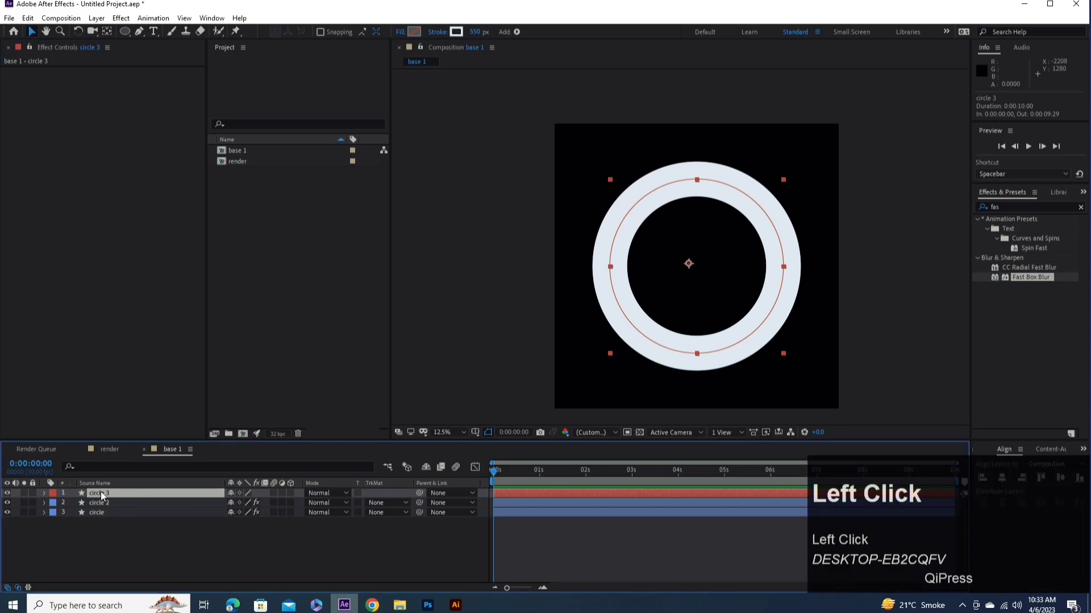
left_click(104, 497)
key("ctrl+d")
left_click(107, 507)
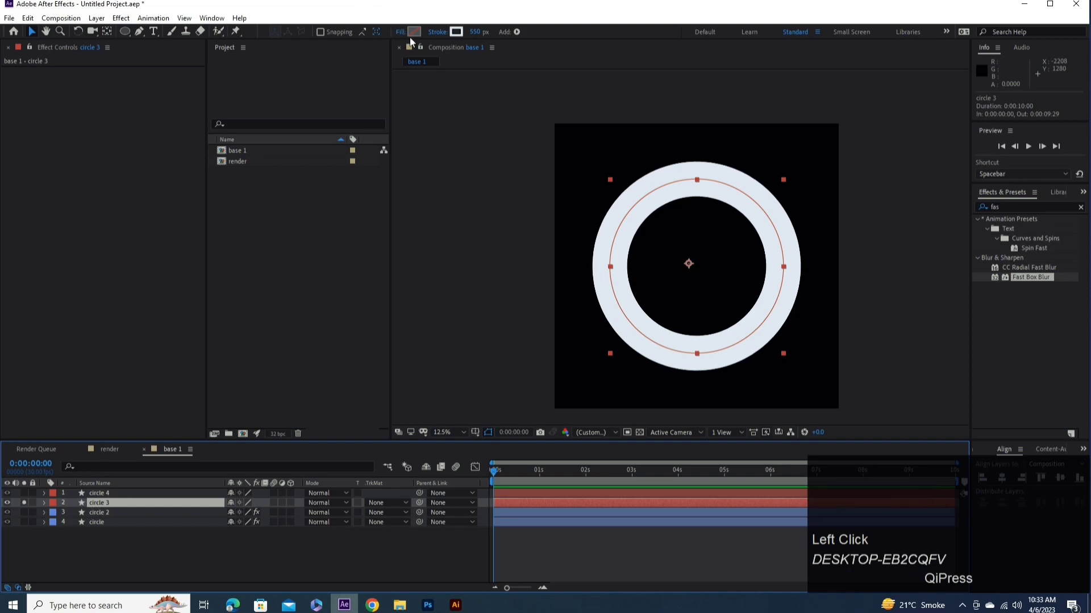
- Give circle 3 a radial gradient fill and a 0 px stroke
left_click(404, 38)
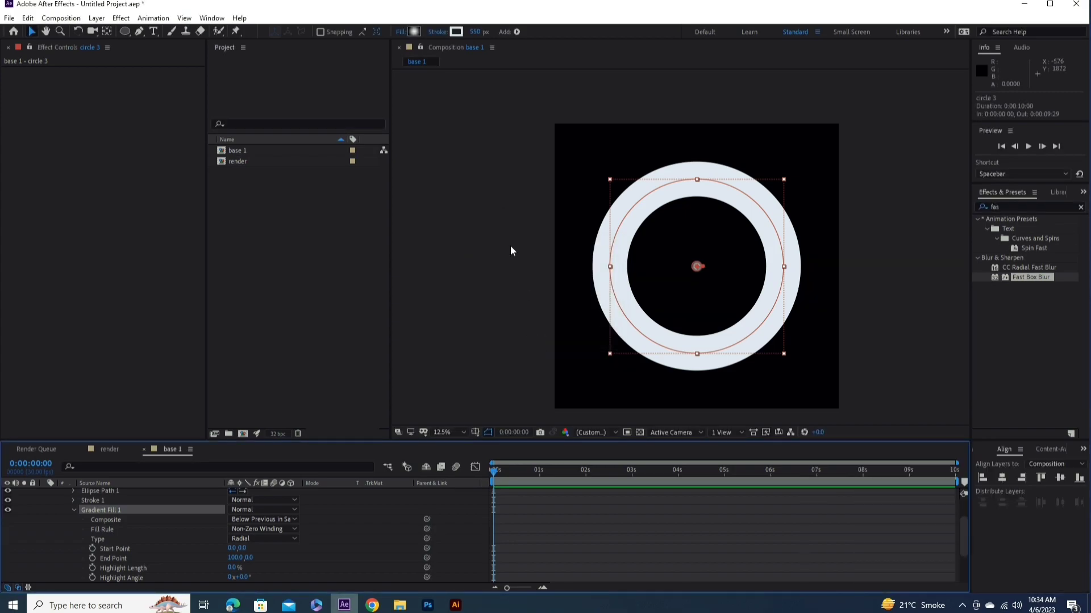
left_click(477, 37)
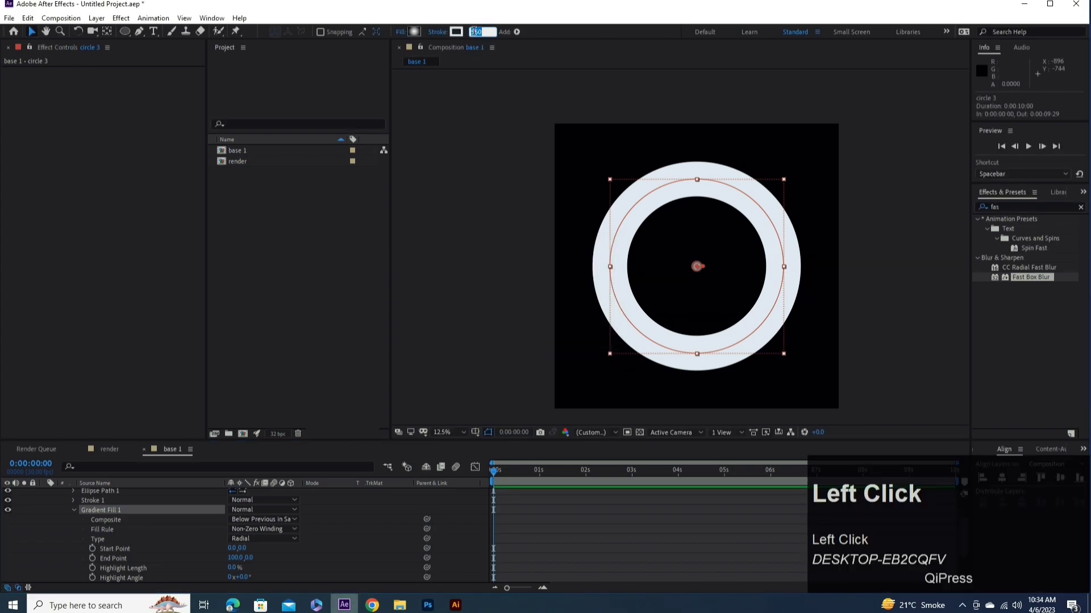
left_click(489, 93)
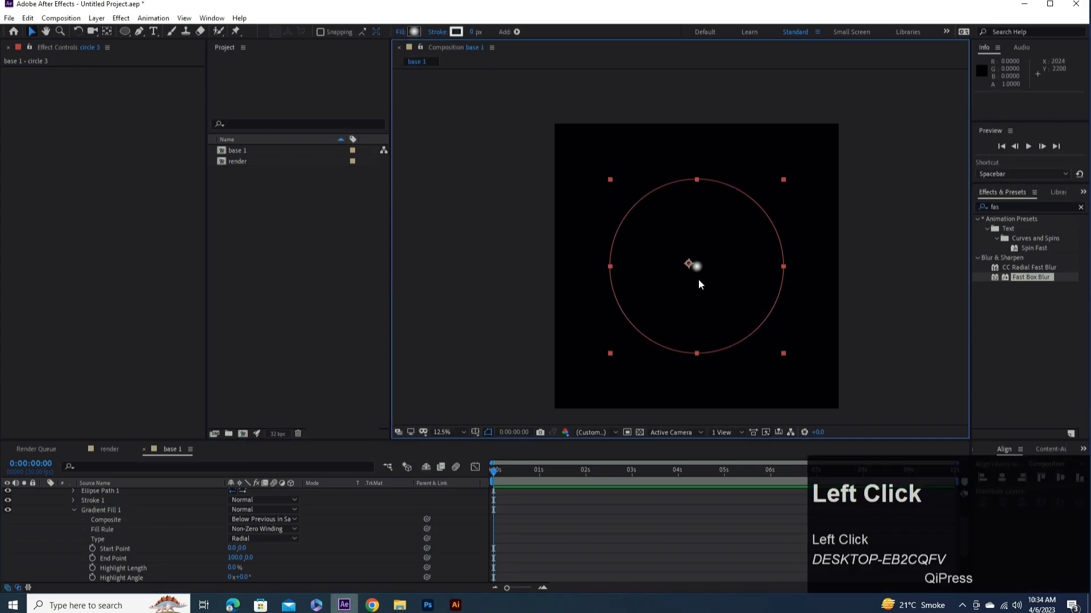
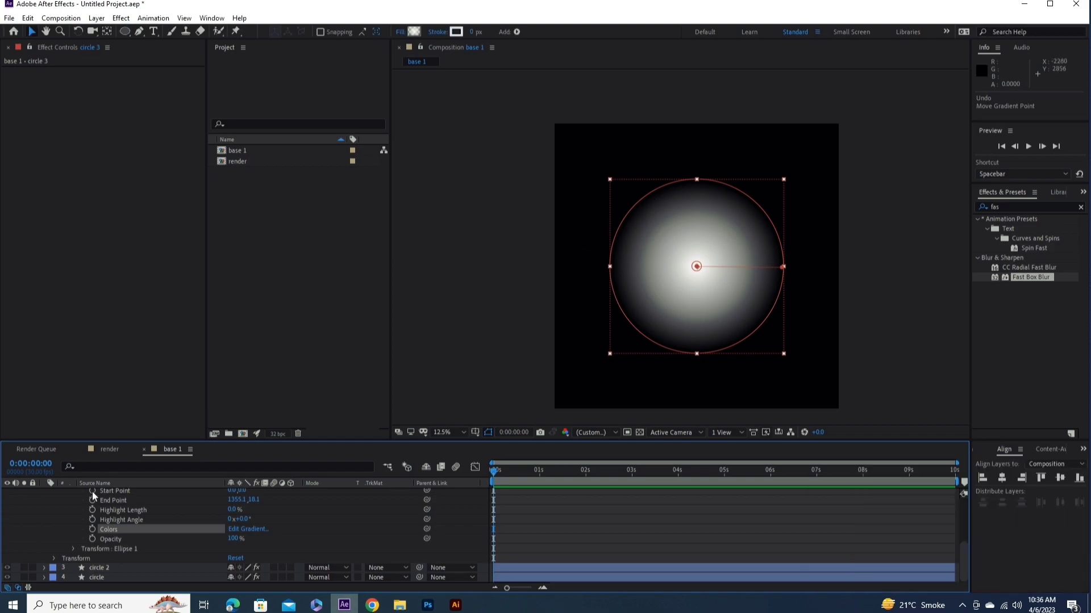
scroll("up", 3)
left_click(47, 507)
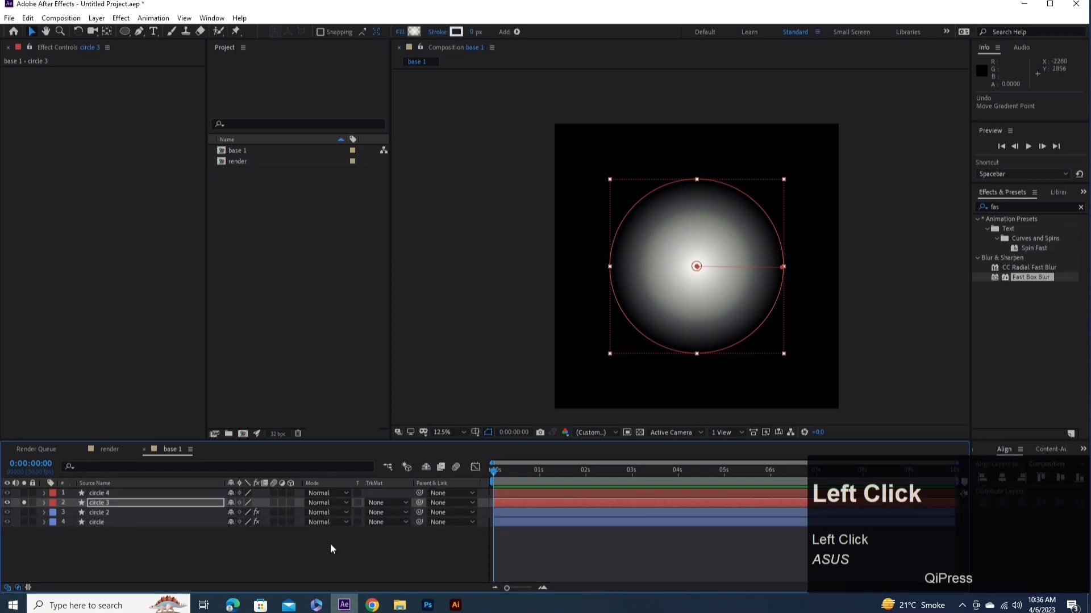
- Set circle 3's track matte to Alpha Matte 'circle 4' and adjust its ellipse path and gradient
left_click(383, 508)
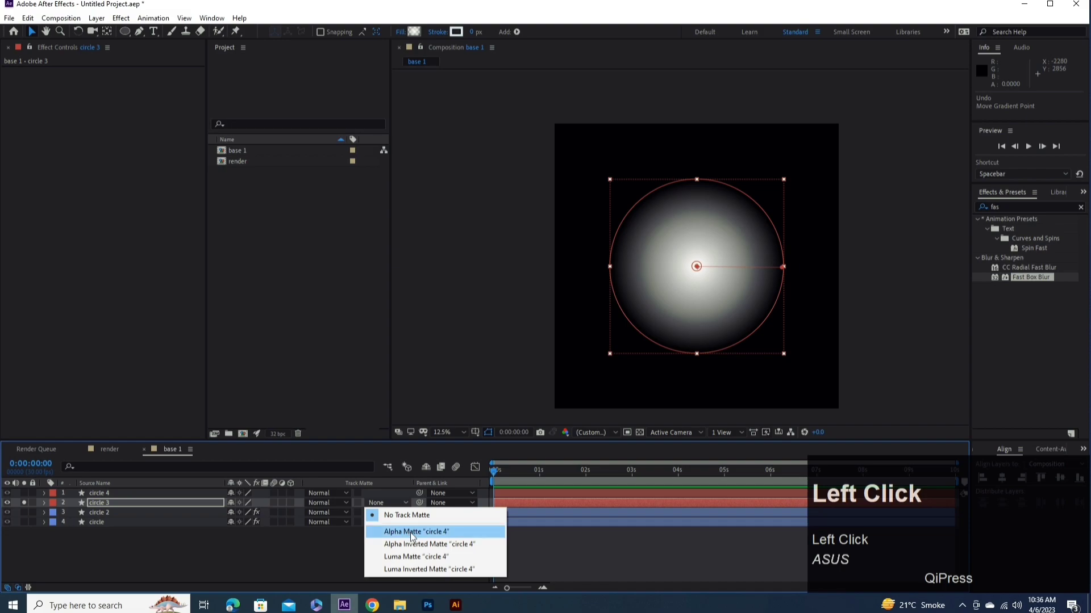
left_click(423, 532)
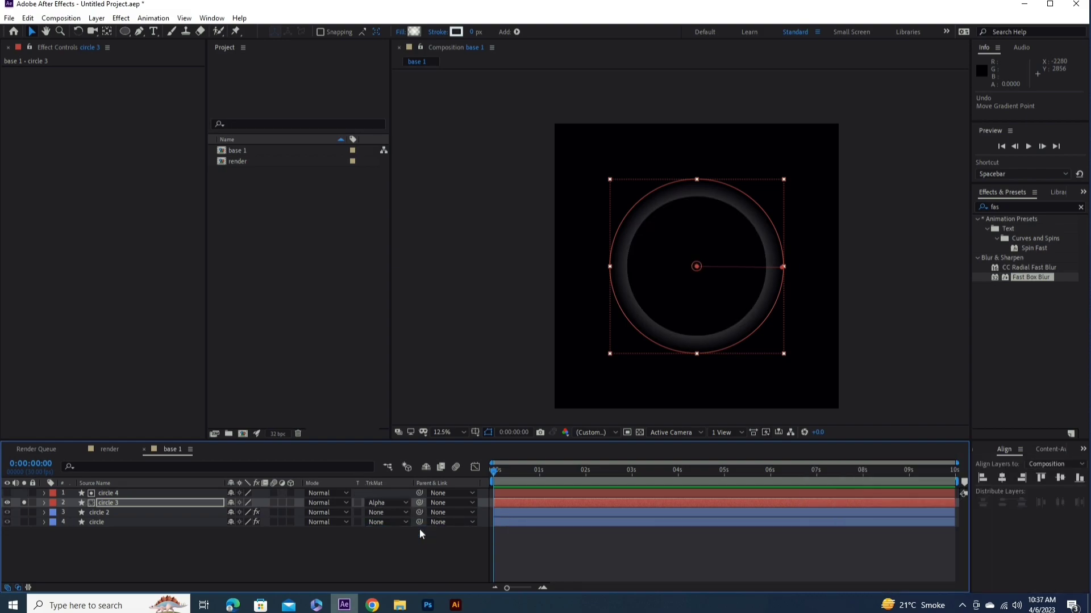
left_click(44, 508)
scroll("down", 3)
scroll("up", 3)
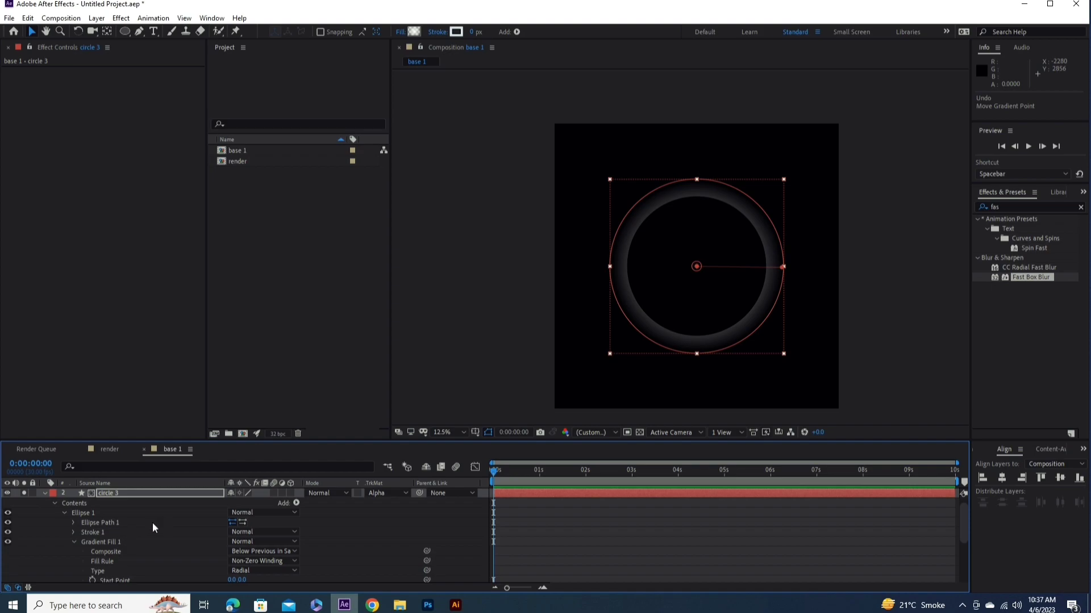
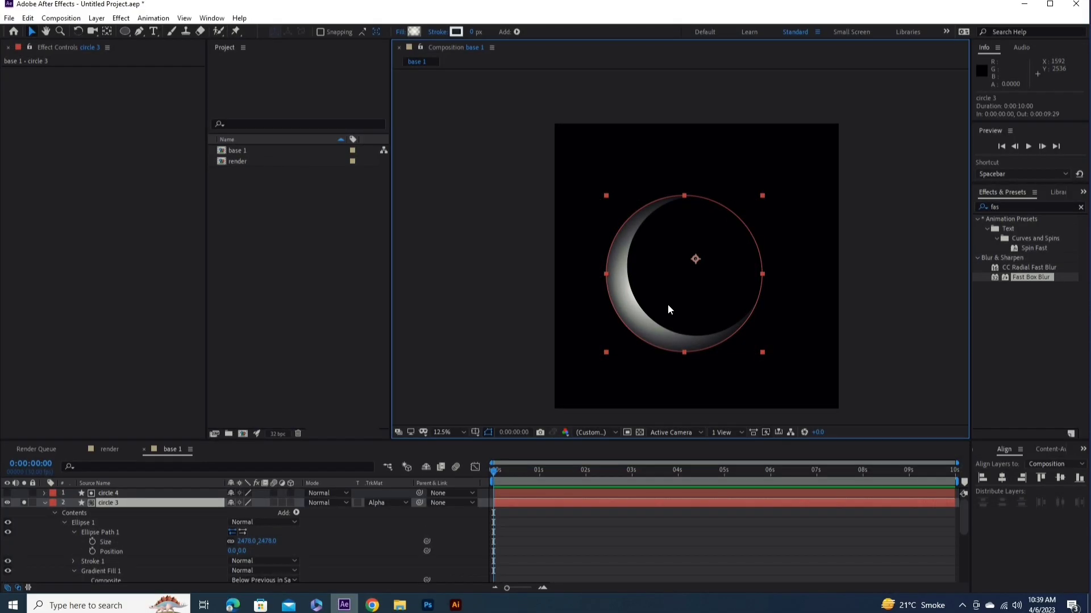
left_click(102, 537)
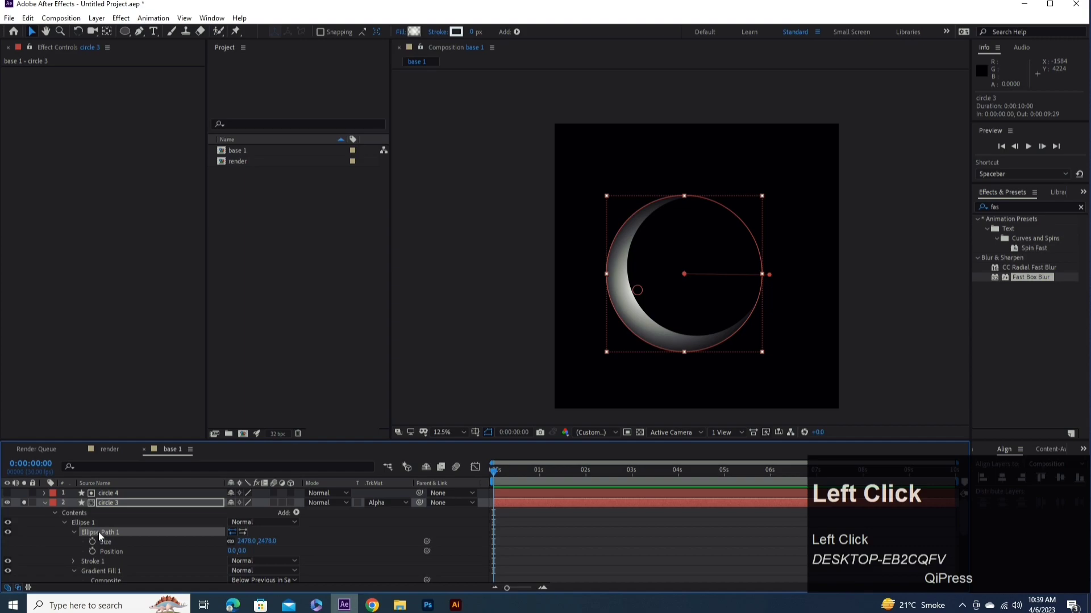
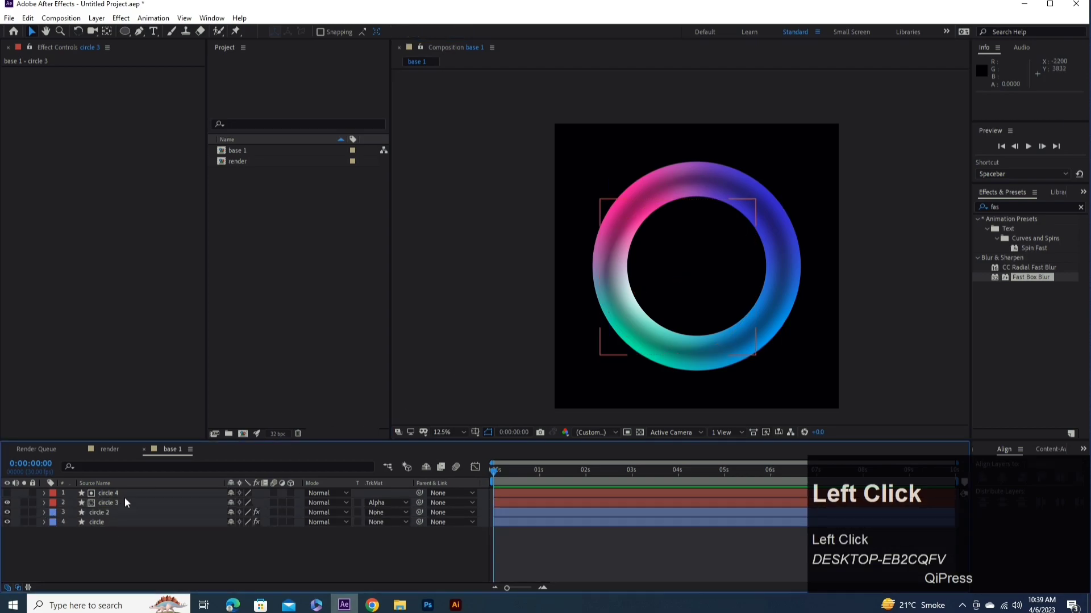
- Duplicate the ring layers, shift circle 5 up and right, and find the Fill effect for it
left_click(107, 506)
key("ctrl+d")
left_click_drag(154, 509, 984, 218)
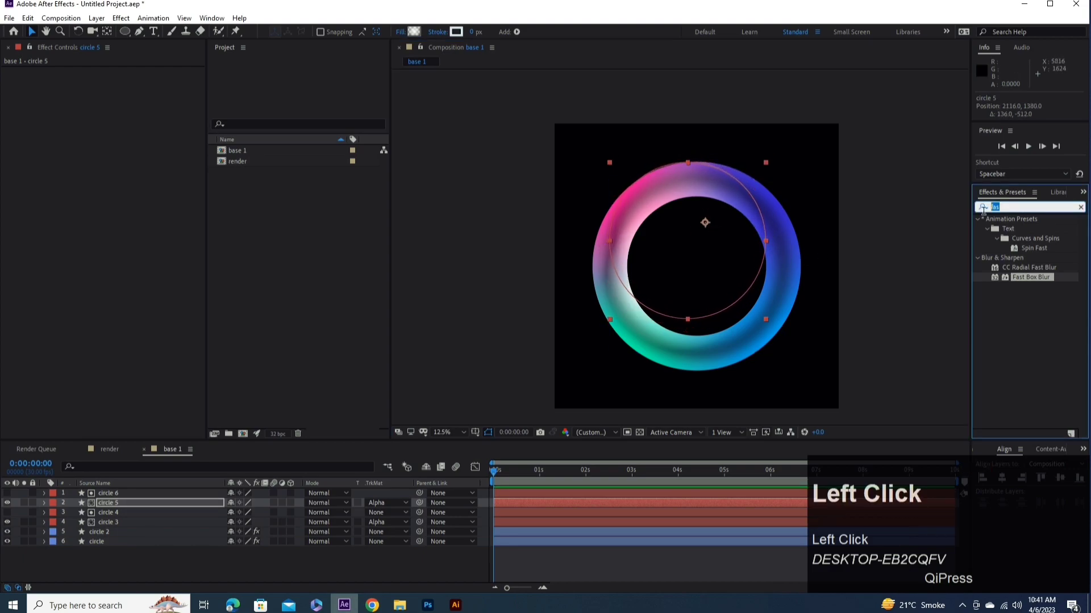
type("fill")
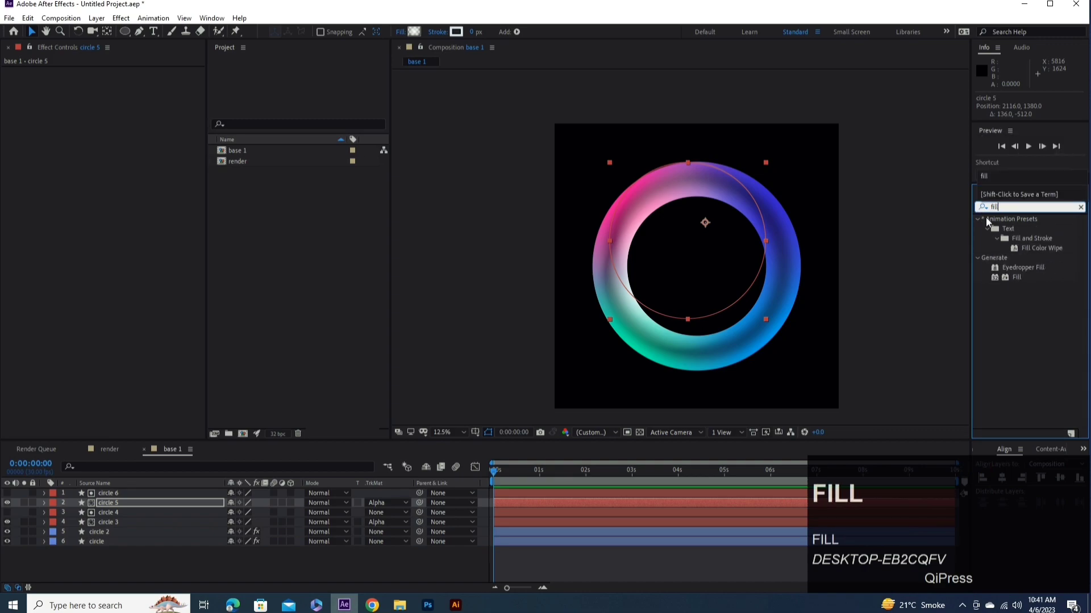
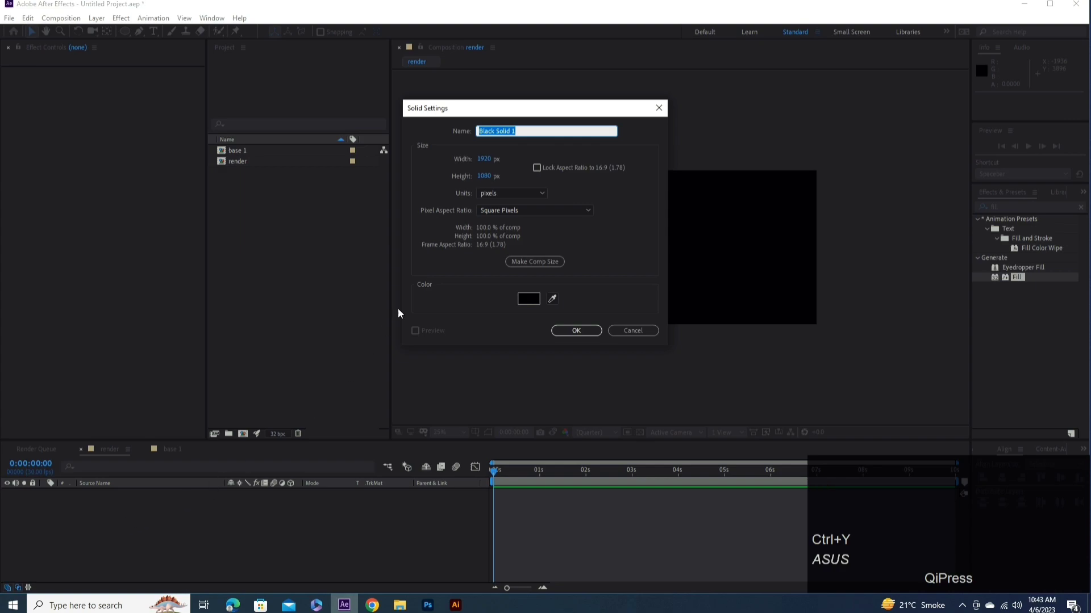
- In render, create a solid named bg with the Fill tint and place base 1 above it
type("bg")
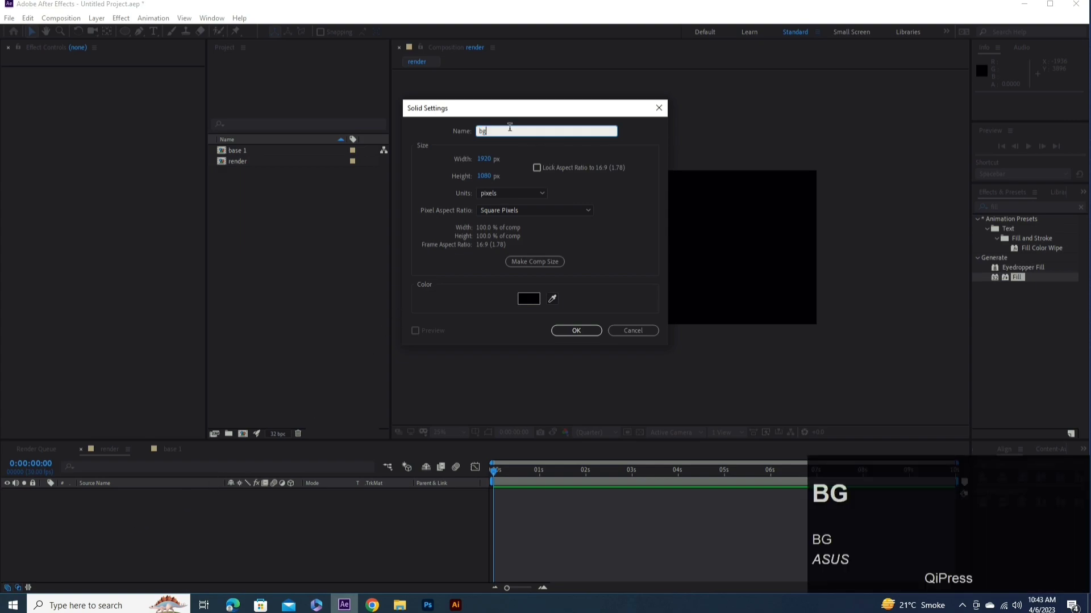
left_click(571, 337)
left_click_drag(1033, 283, 236, 287)
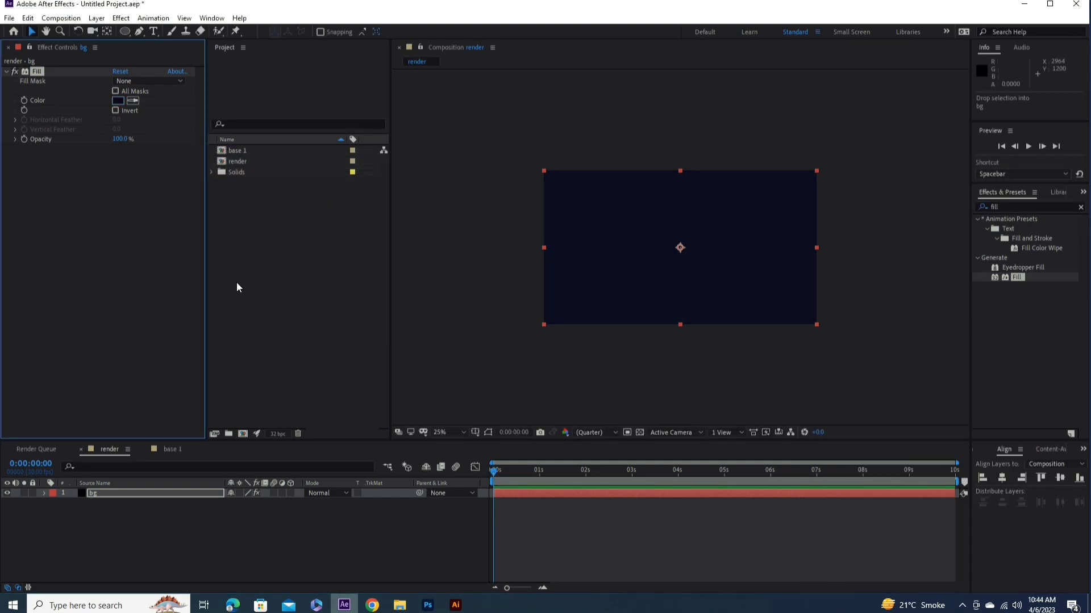
left_click_drag(255, 157, 103, 497)
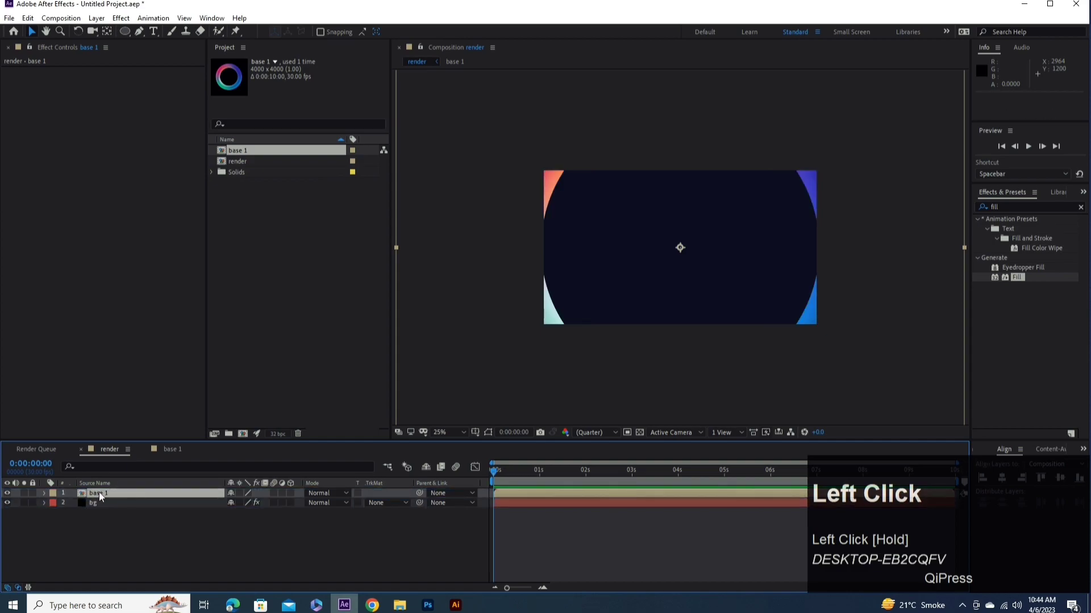
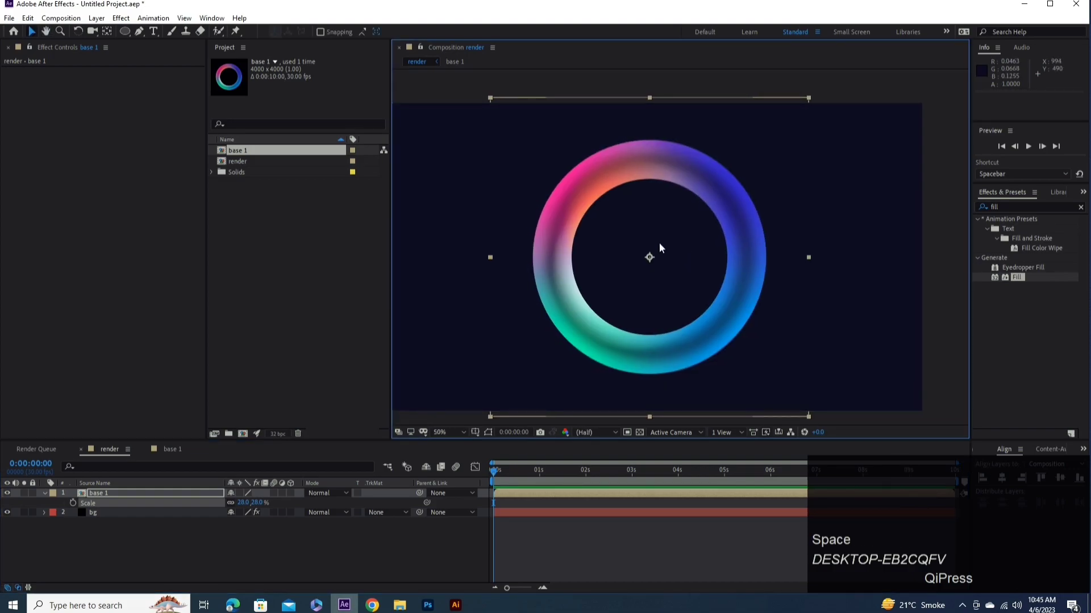
- Scale base 1 to 28% and give its Position a wiggle(.5,50) expression
left_click(101, 498)
key("r")
left_click(75, 510)
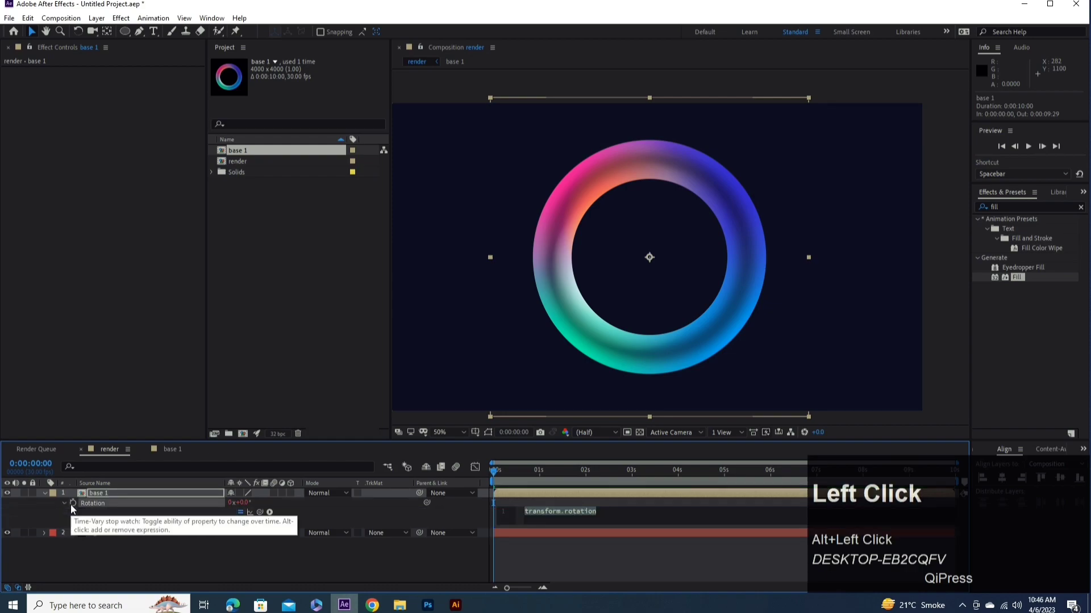
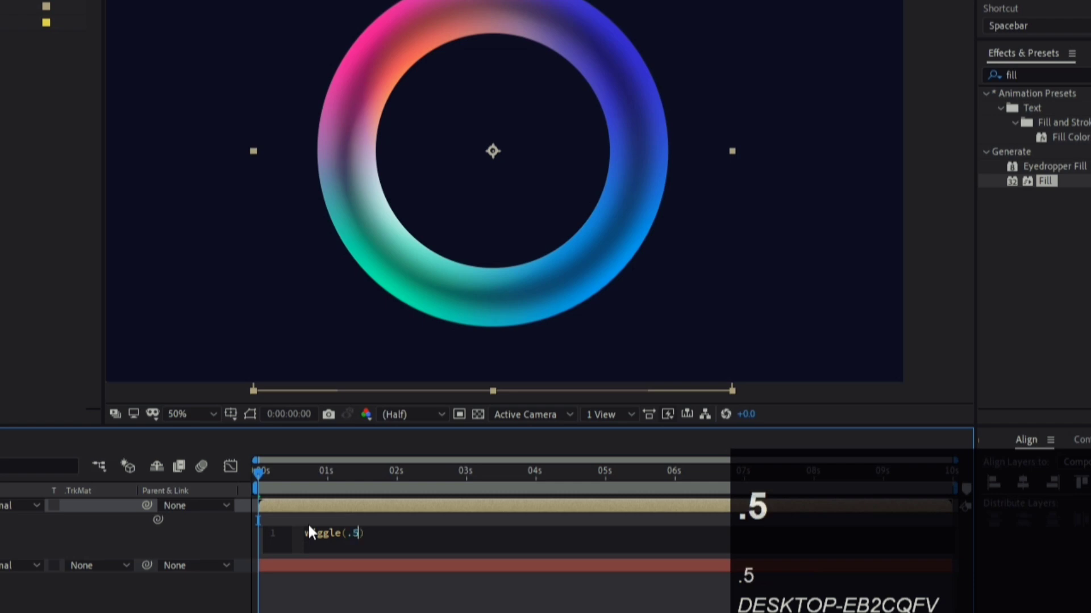
type(",5")
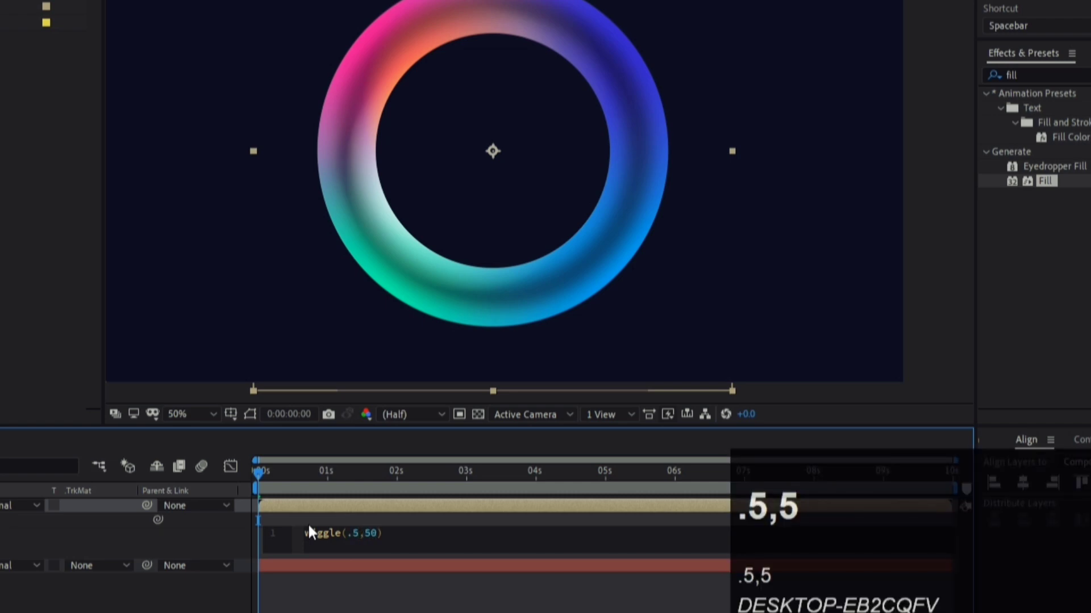
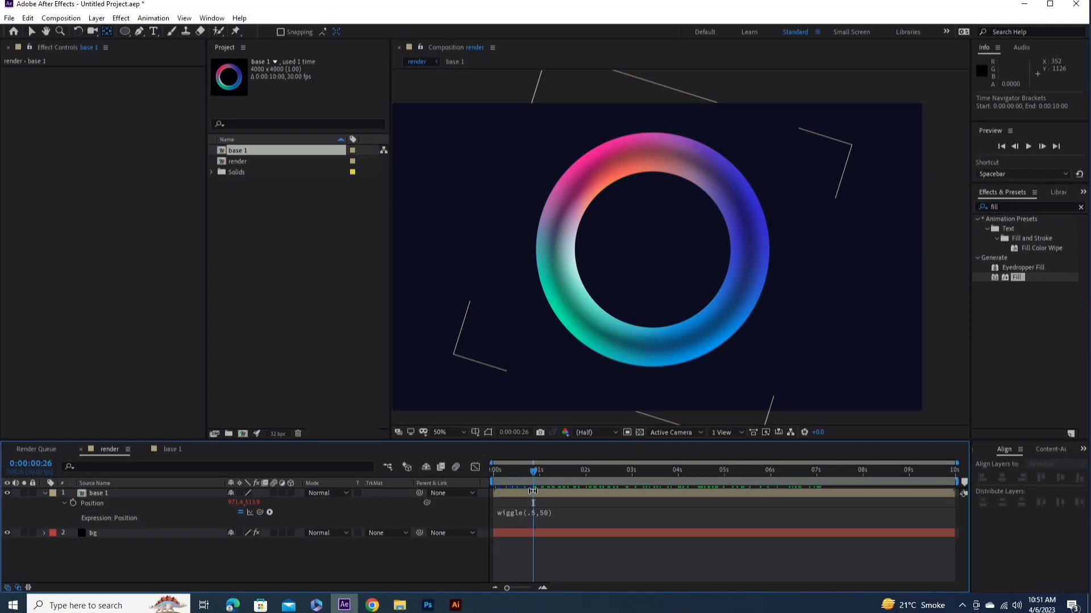
left_click(47, 498)
- Add an adjustment layer named glow and apply the Glow effect to it
right_click(144, 547)
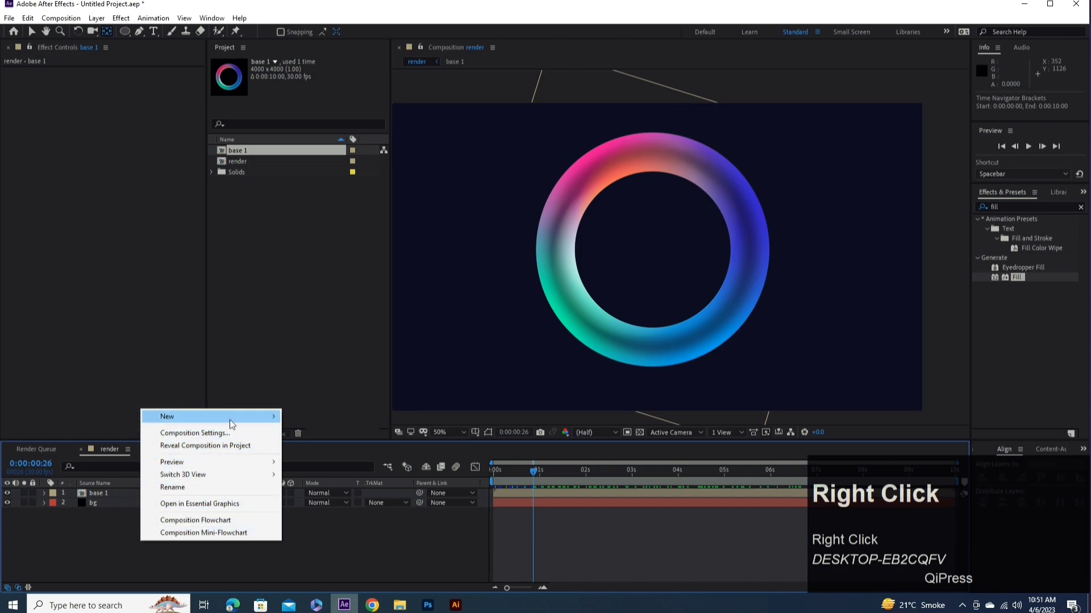
left_click(343, 515)
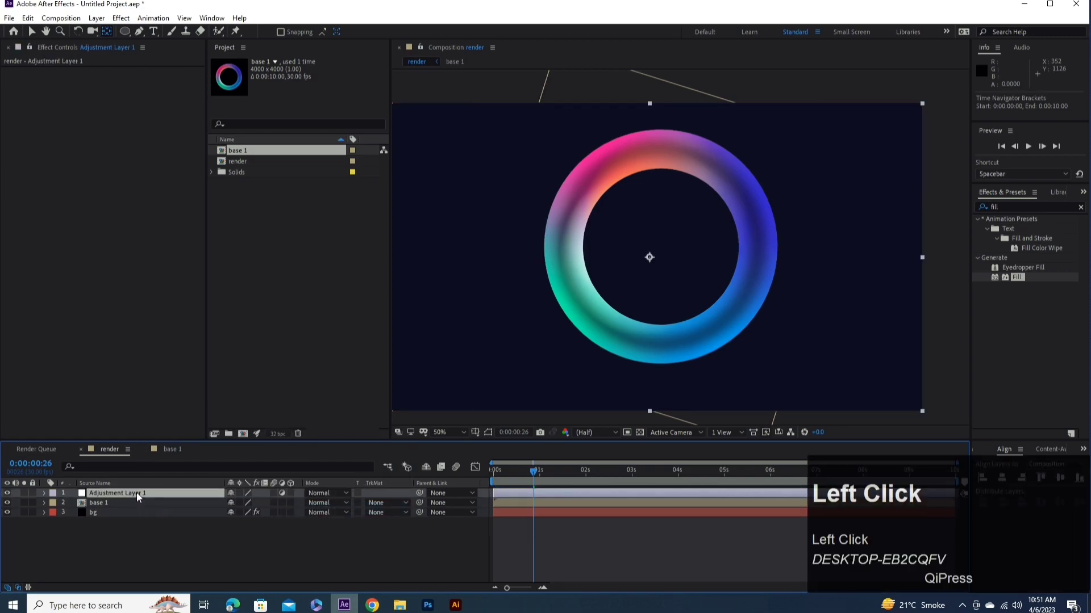
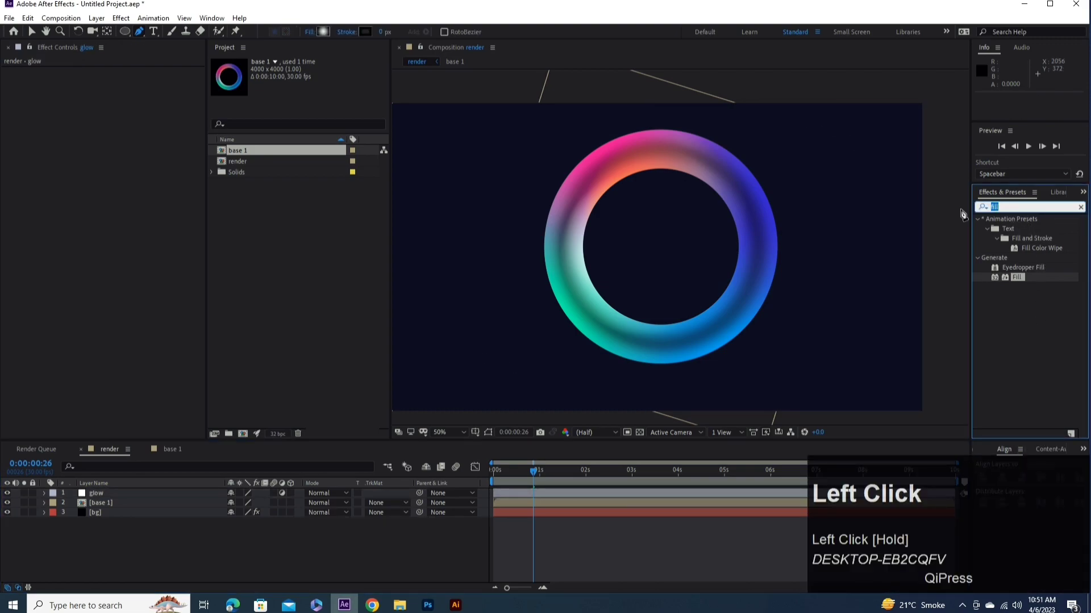
type("glow")
left_click(1036, 280)
key("7")
- Set Glow radius 700 and threshold 70%, with 16-bit project colour
left_click(125, 100)
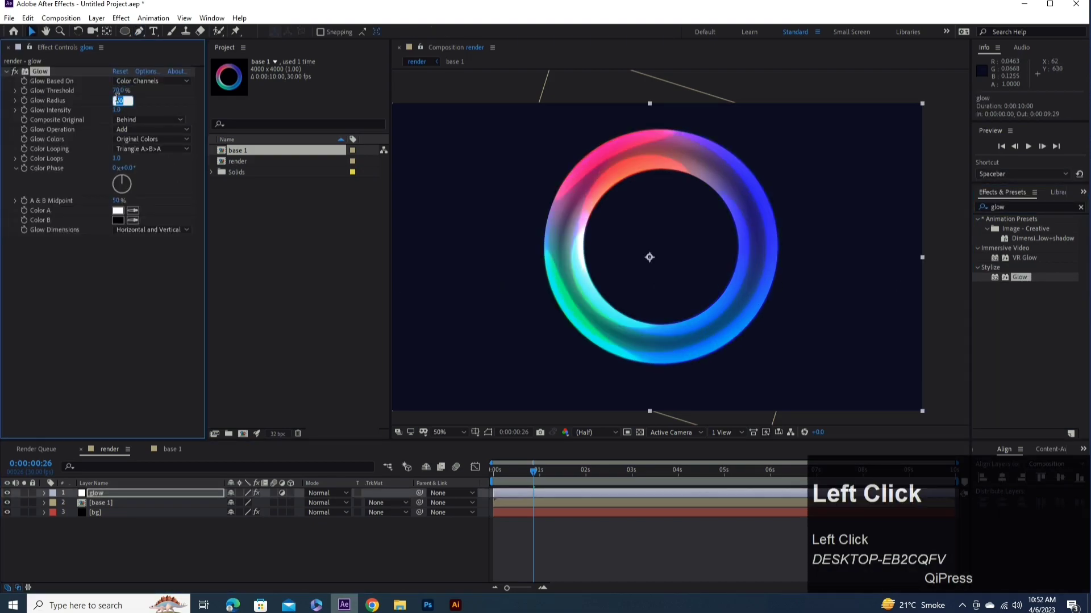
key("7")
left_click(146, 105)
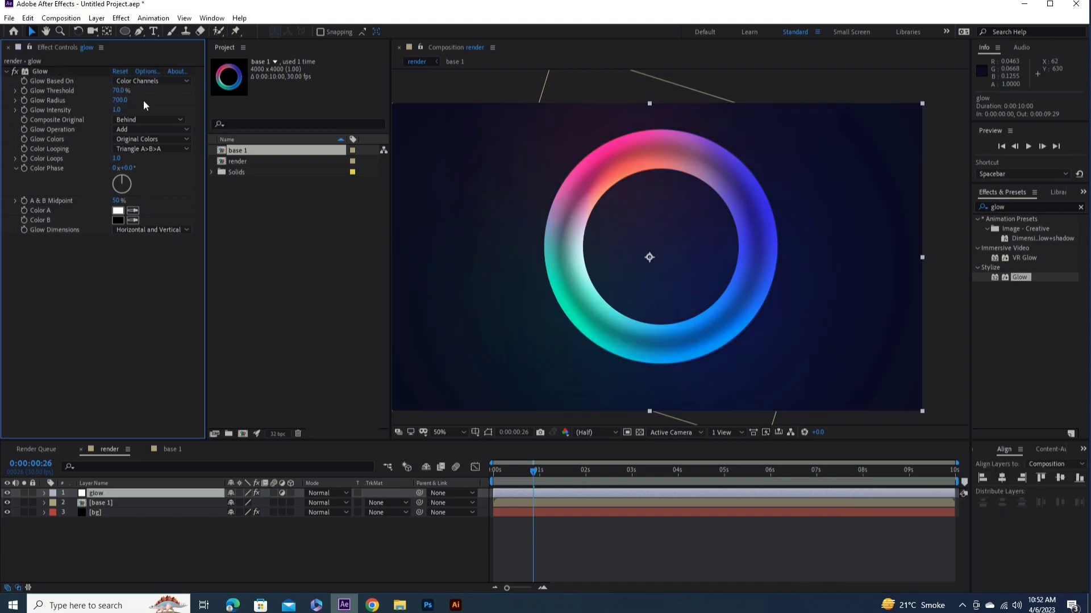
left_click(273, 437)
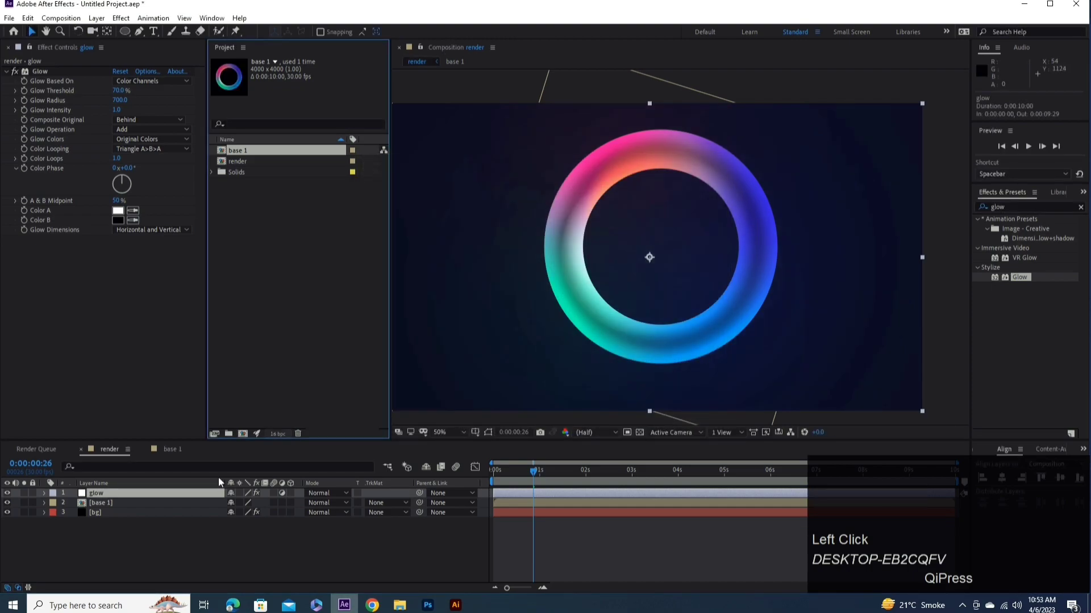
- Add a second adjustment layer named 'noise' and set its noise amount
right_click(143, 548)
left_click(329, 515)
right_click(130, 500)
left_click(163, 491)
type("noise")
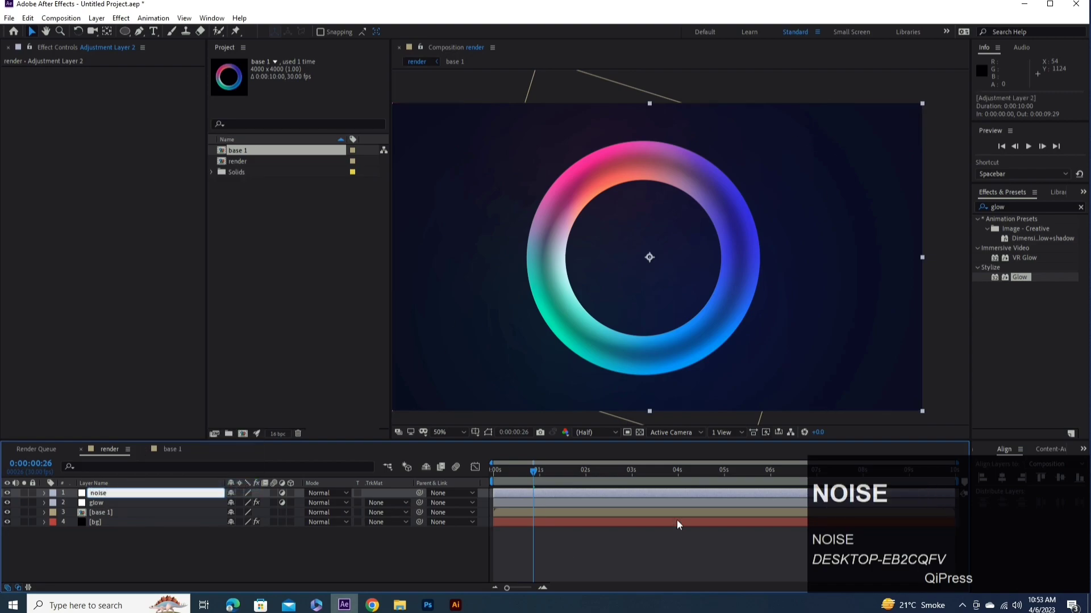
left_click(190, 547)
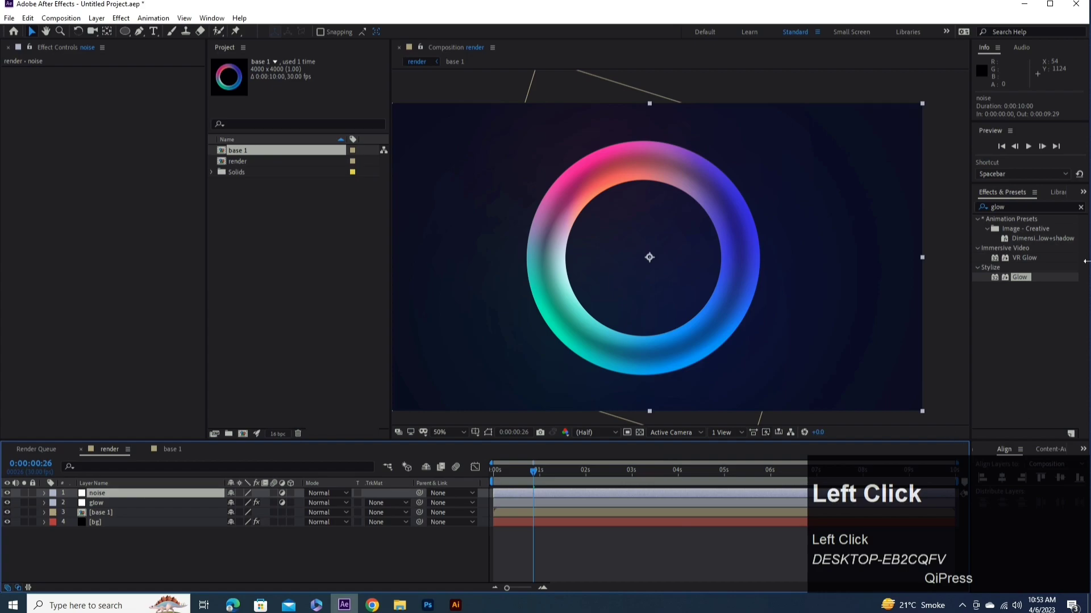
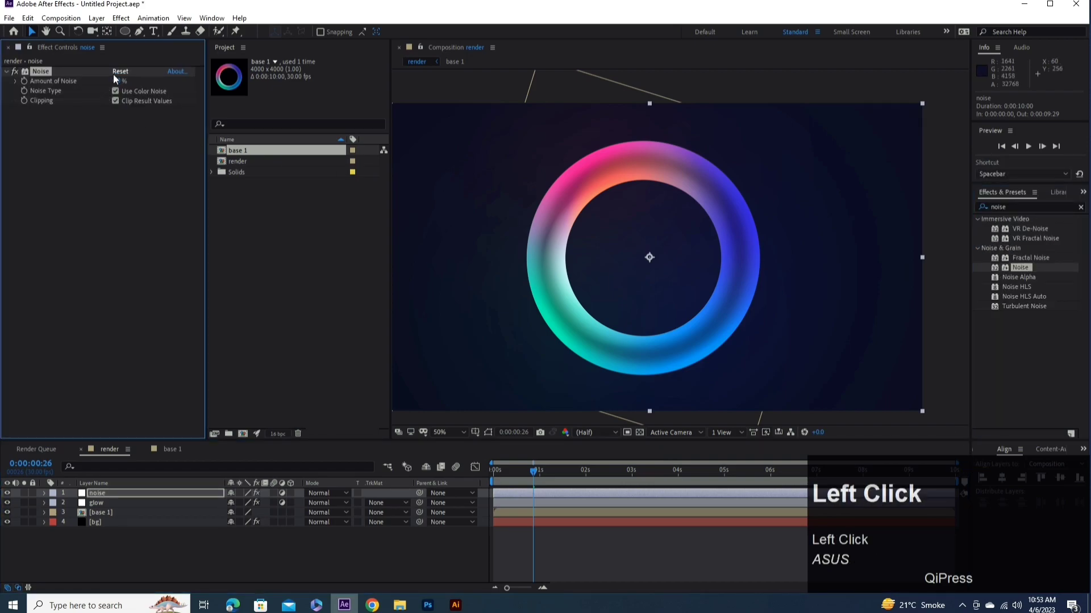
key("2")
left_click(120, 133)
left_click(101, 511)
- Duplicate the Glow effect and give Glow 2 a 1000 radius and 0.6 intensity
left_click(52, 71)
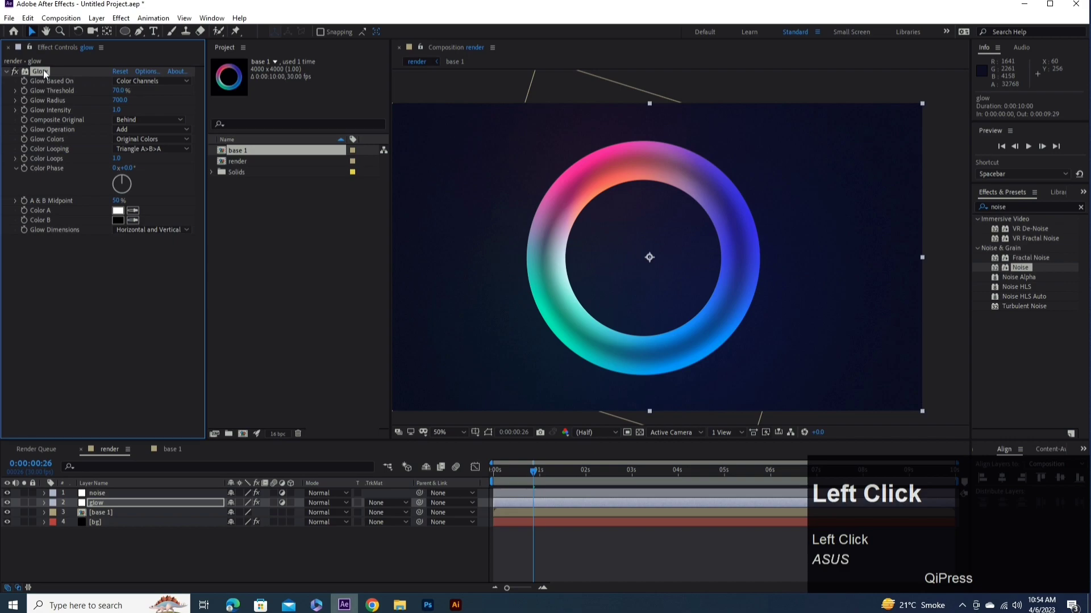
key("ctrl+d")
left_click(113, 272)
key("1")
left_click(115, 280)
key(".")
type(".6")
left_click(140, 283)
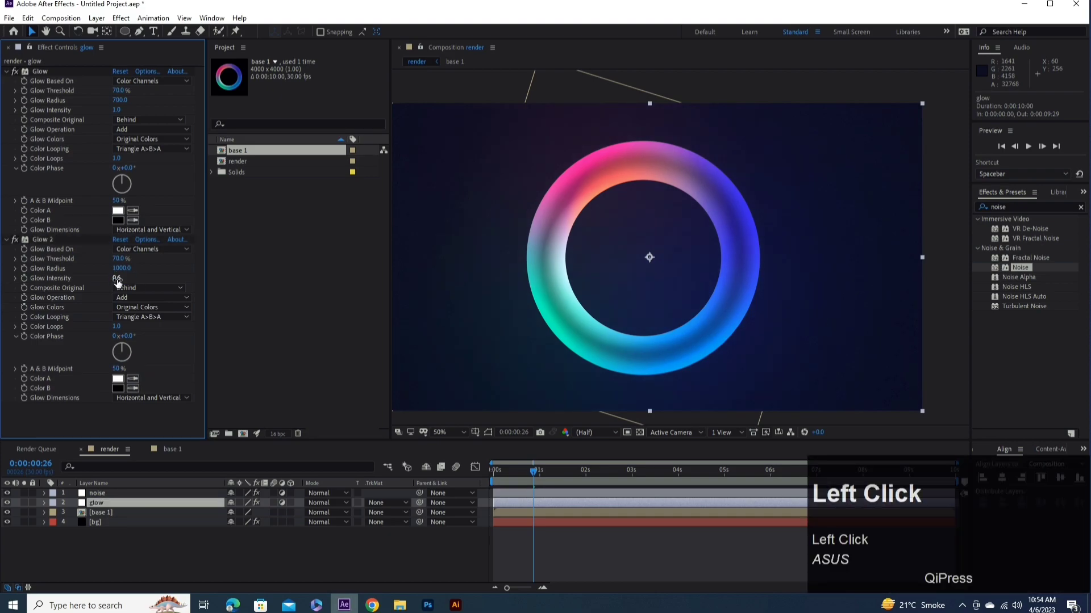
left_click(102, 518)
- Duplicate the base 1 ring layer and scale the copy to 24%
key("ctrl+d")
left_click_drag(649, 362, 104, 522)
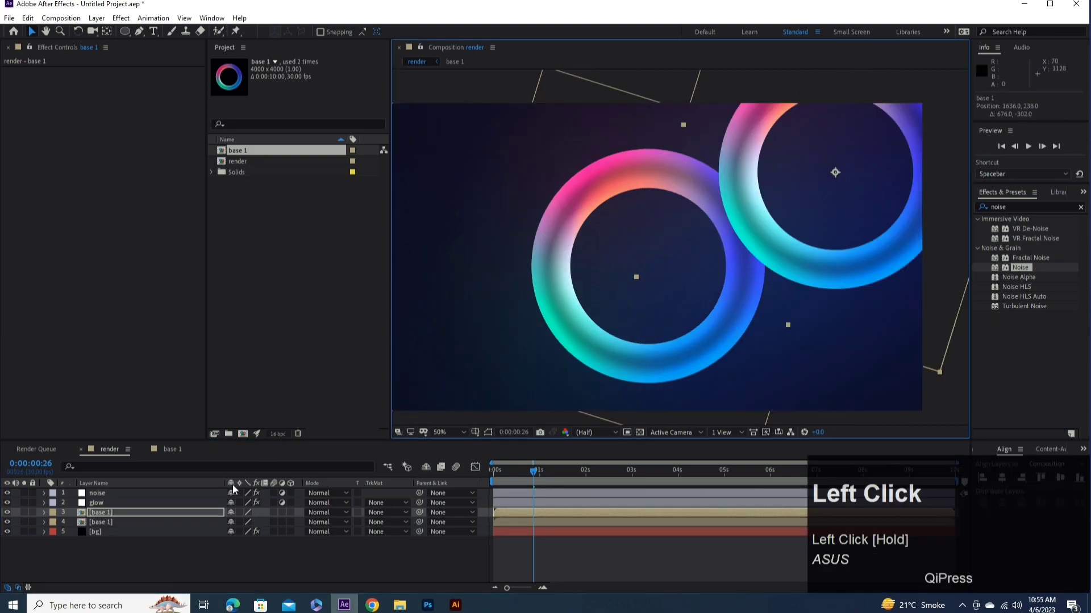
key("s")
left_click(257, 525)
type("24")
left_click(294, 529)
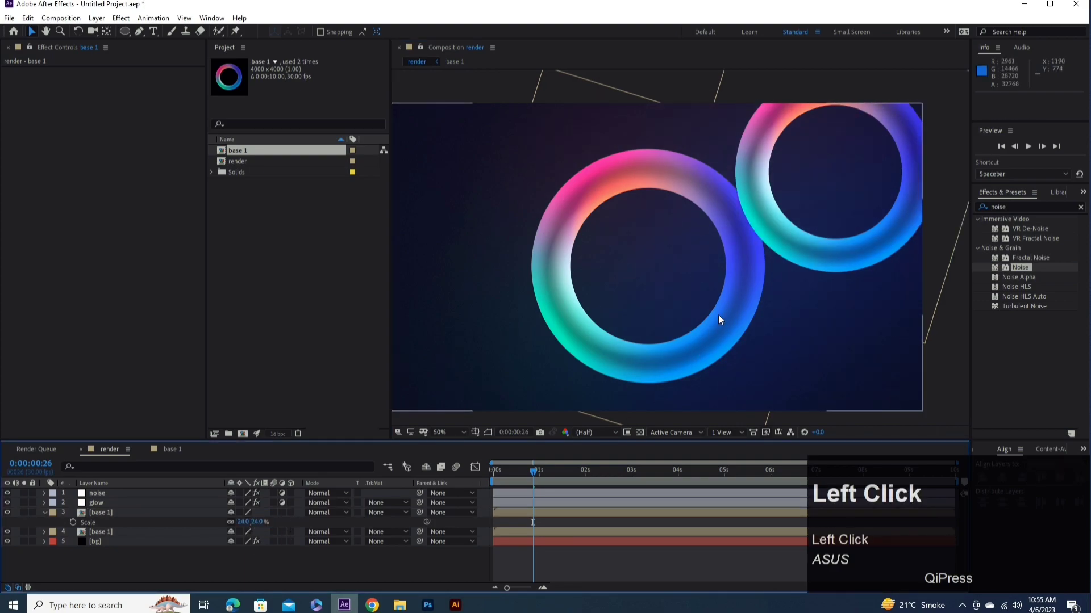
- Move the 24% ring copy into the top-right corner of the frame
left_click_drag(810, 252, 284, 499)
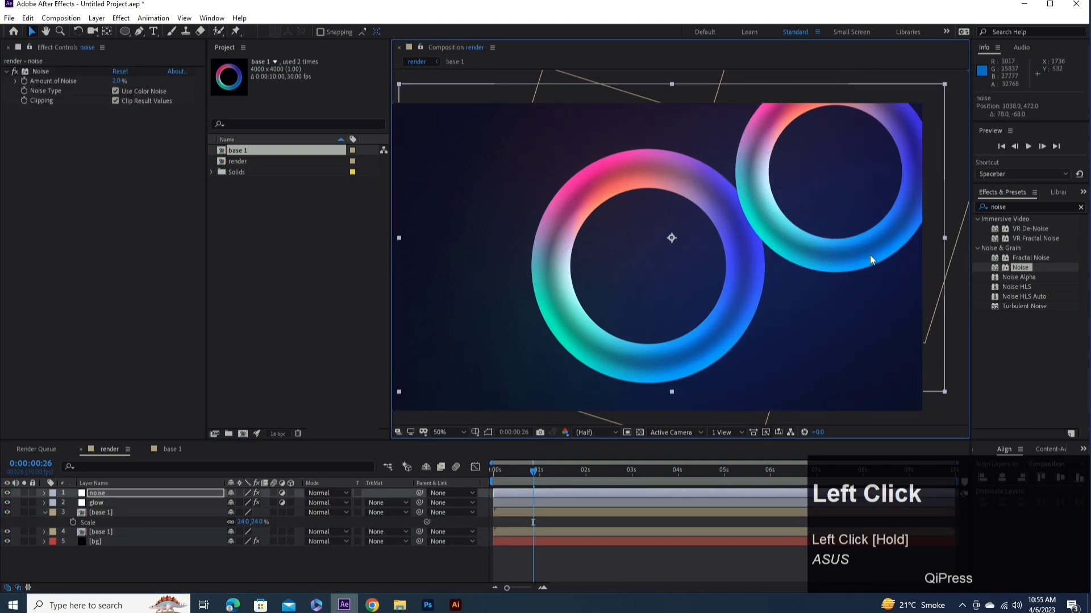
key("ctrl+z")
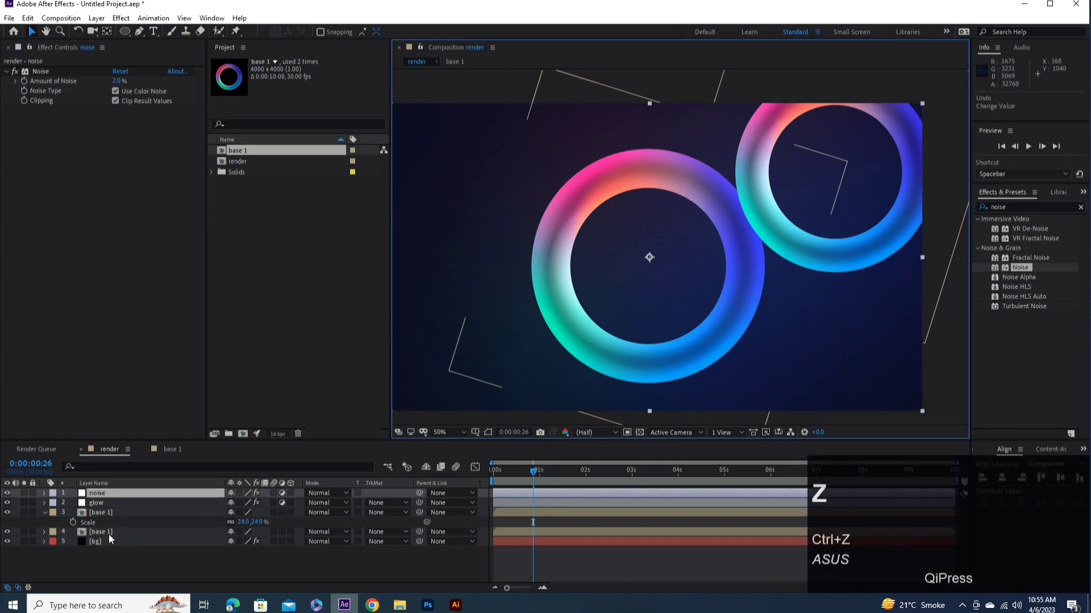
left_click(111, 536)
left_click_drag(116, 517, 787, 278)
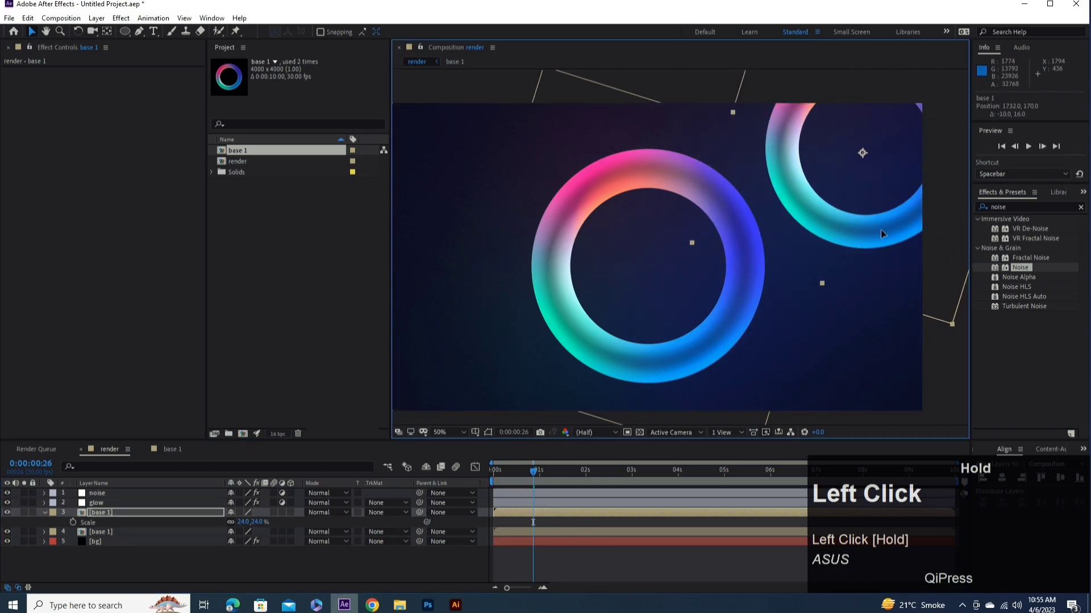
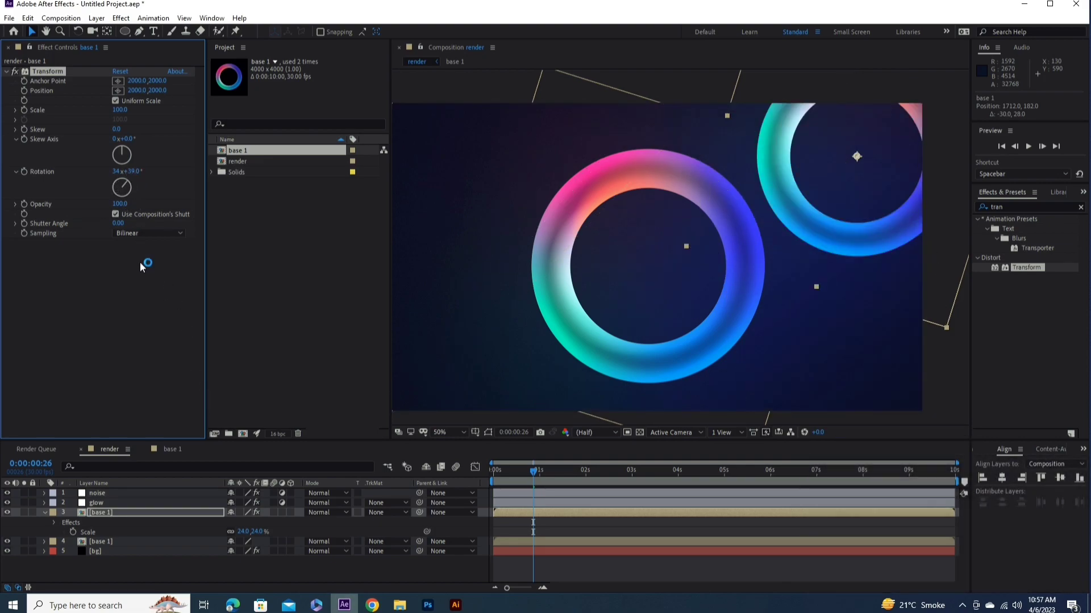
- Make another base 1 copy at 44% scale and drag it to the bottom-right corner
left_click(142, 276)
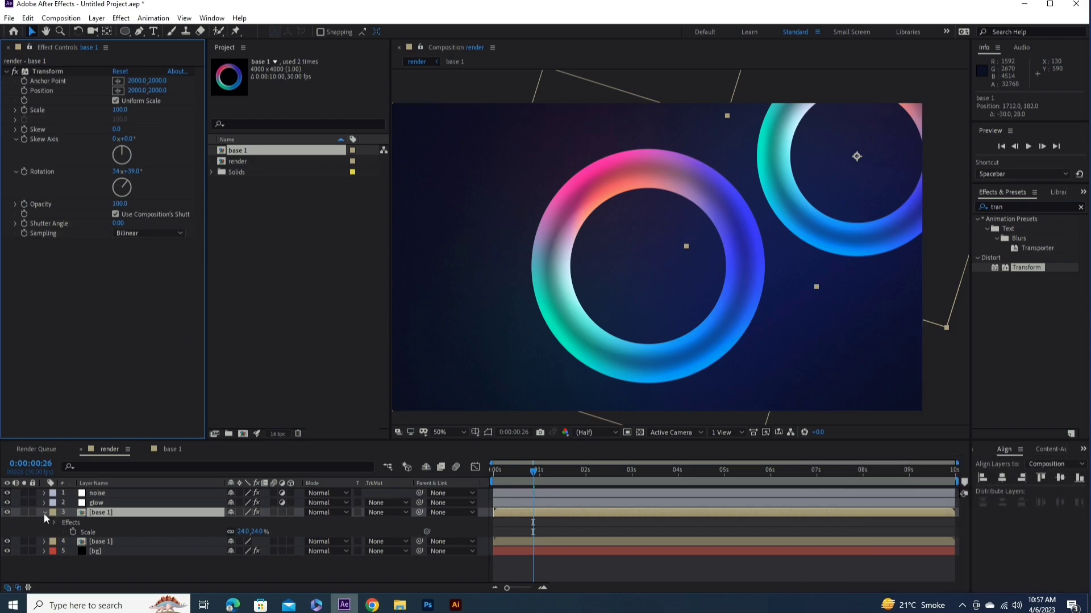
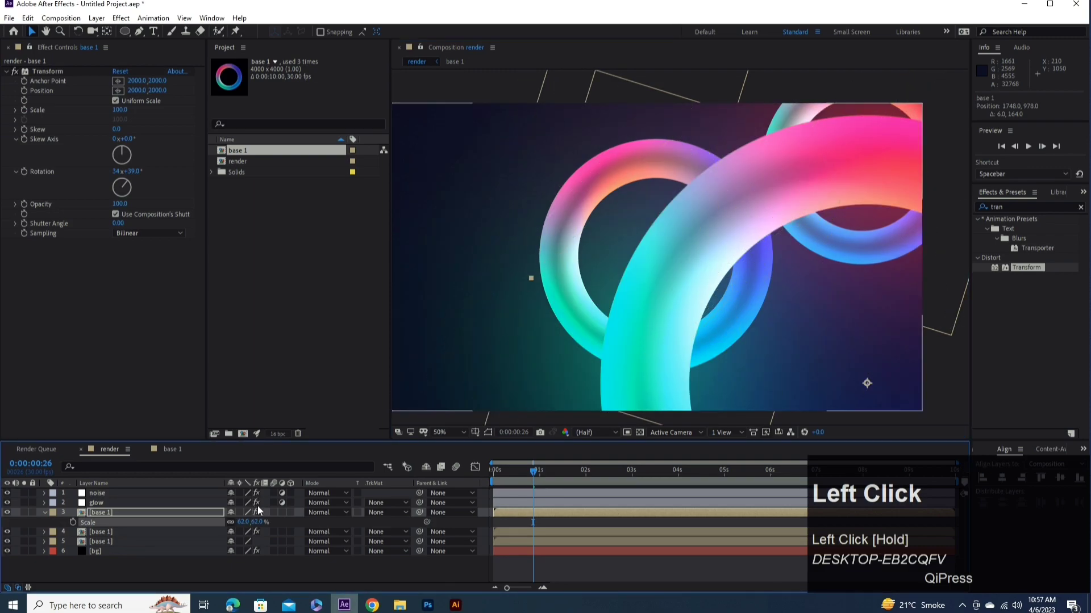
key("4")
type("44")
left_click_drag(300, 526, 820, 279)
key("ctrl+z")
left_click(112, 516)
left_click_drag(869, 385, 872, 296)
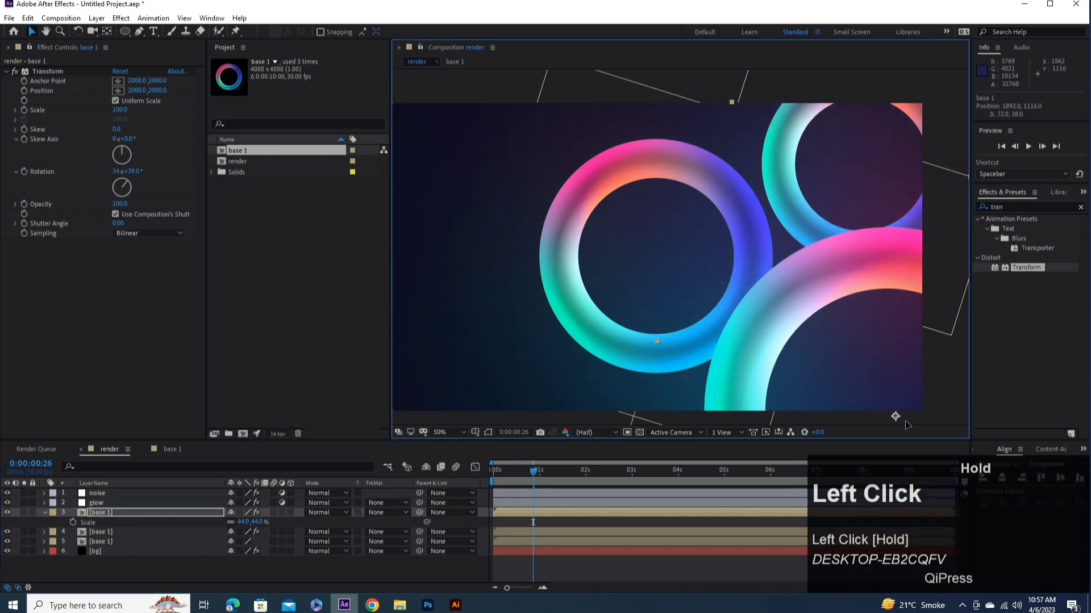
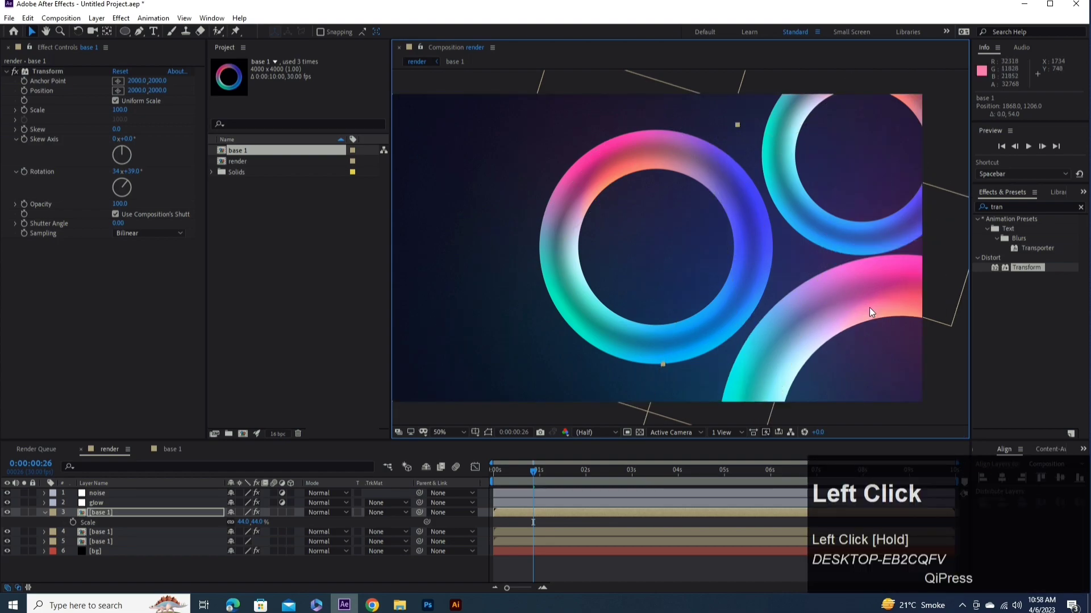
- Nudge the large ring left and down with the arrow keys so it sits partly cropped
key("Left")
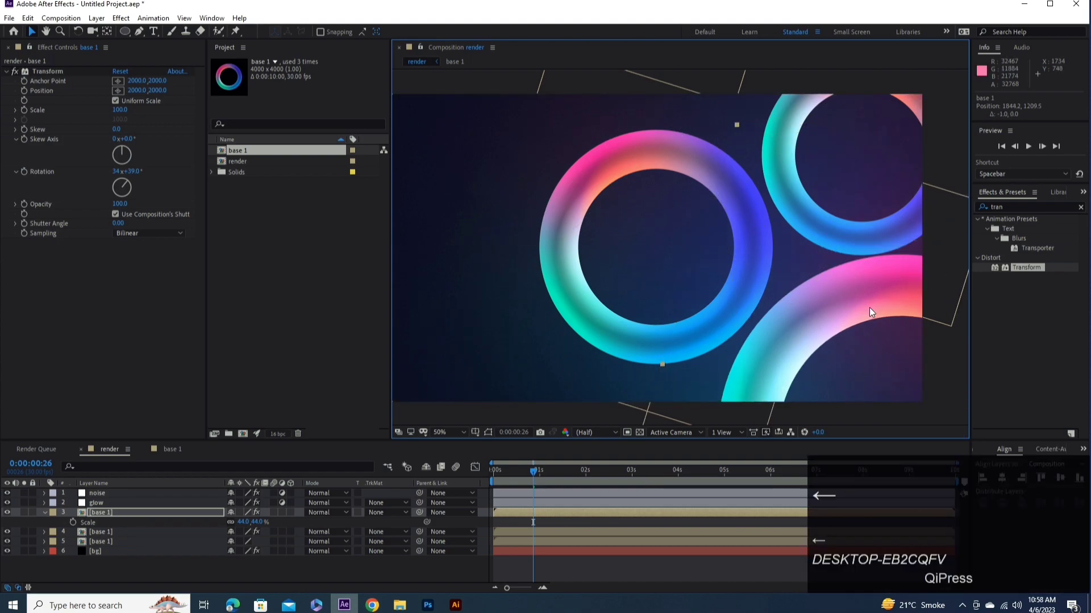
key("Down")
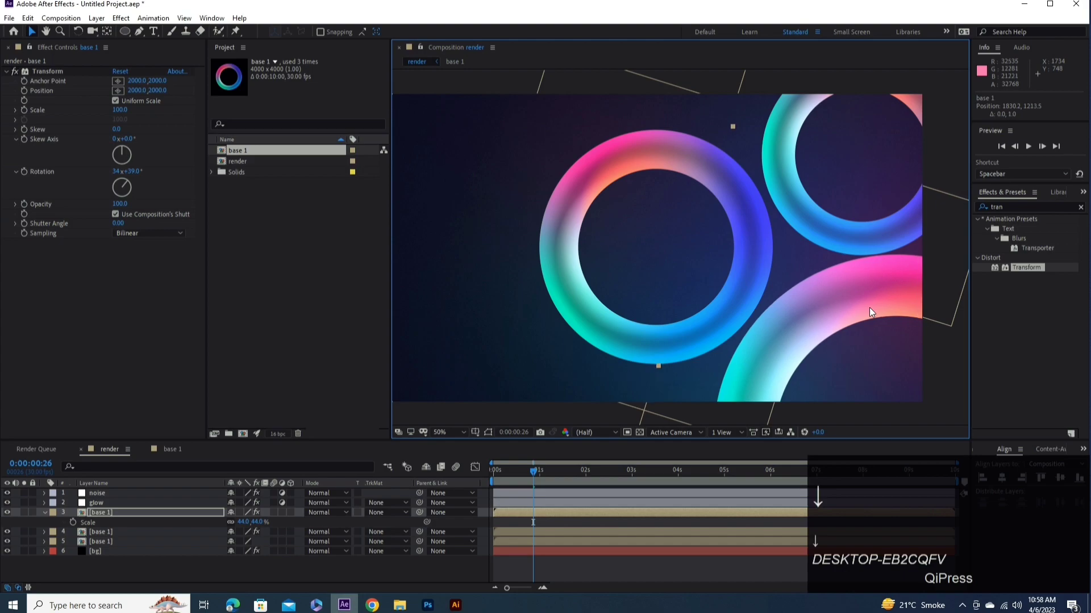
key("Left")
key("Down")
key("Left")
key("Down")
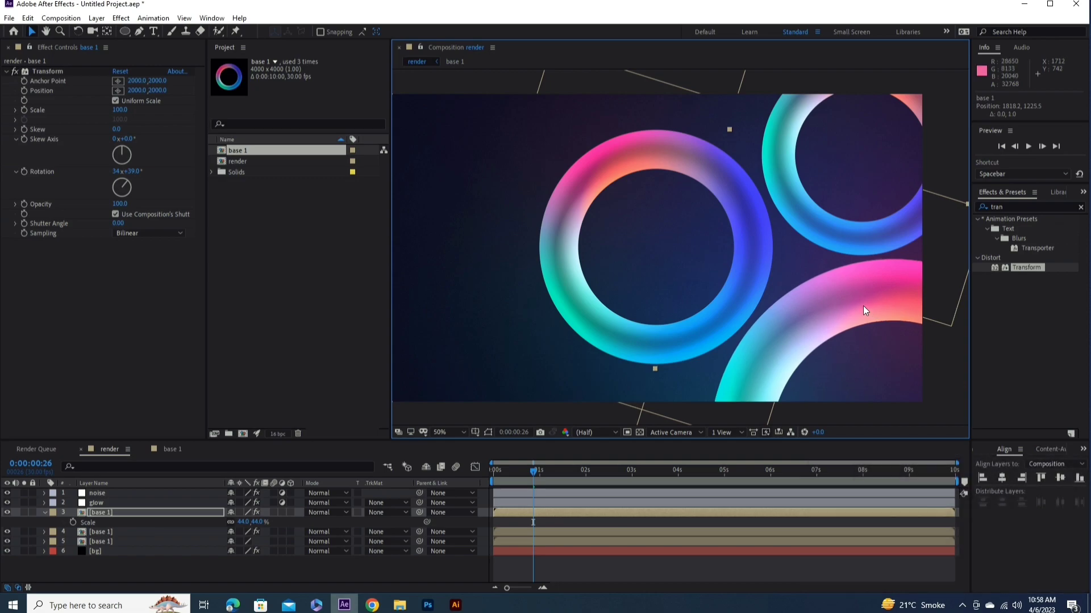
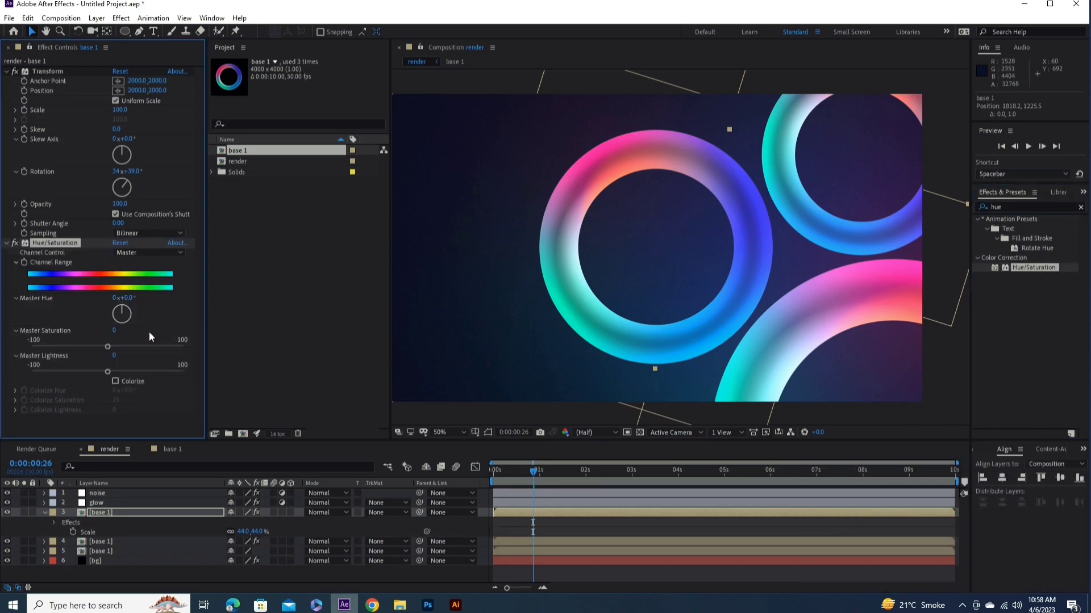
- Colorize the bottom-right ring with Hue/Saturation at saturation 25 and hue about 328° for a soft pink
left_click(118, 386)
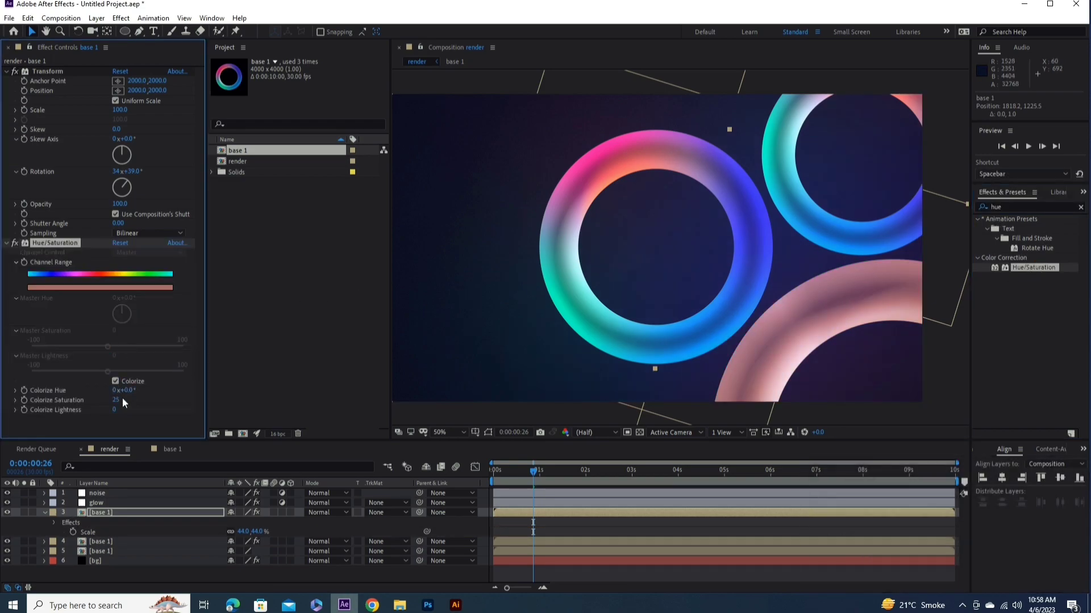
left_click_drag(116, 406, 188, 407)
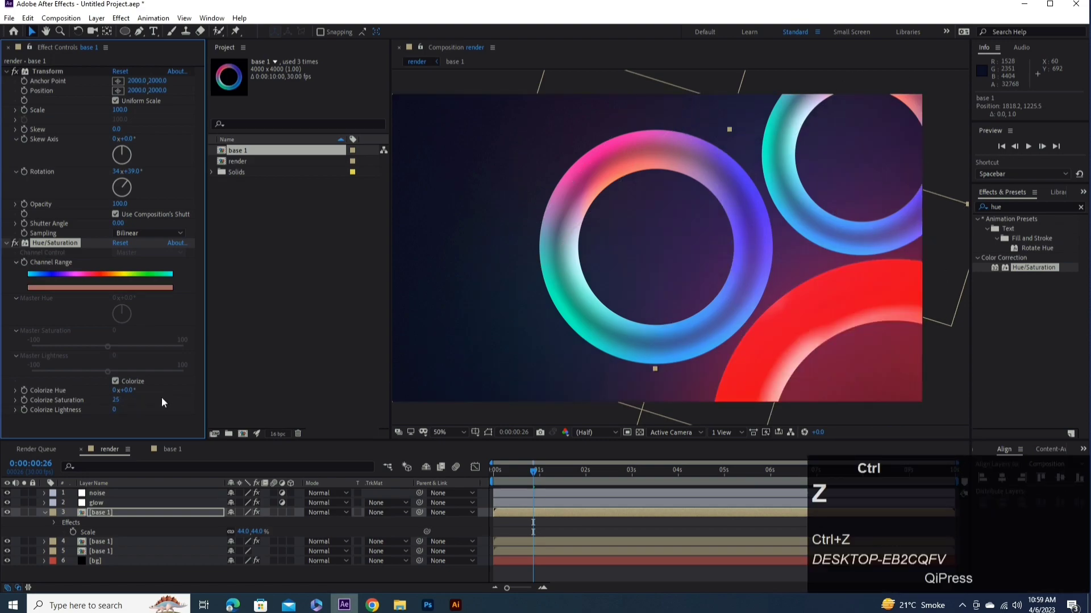
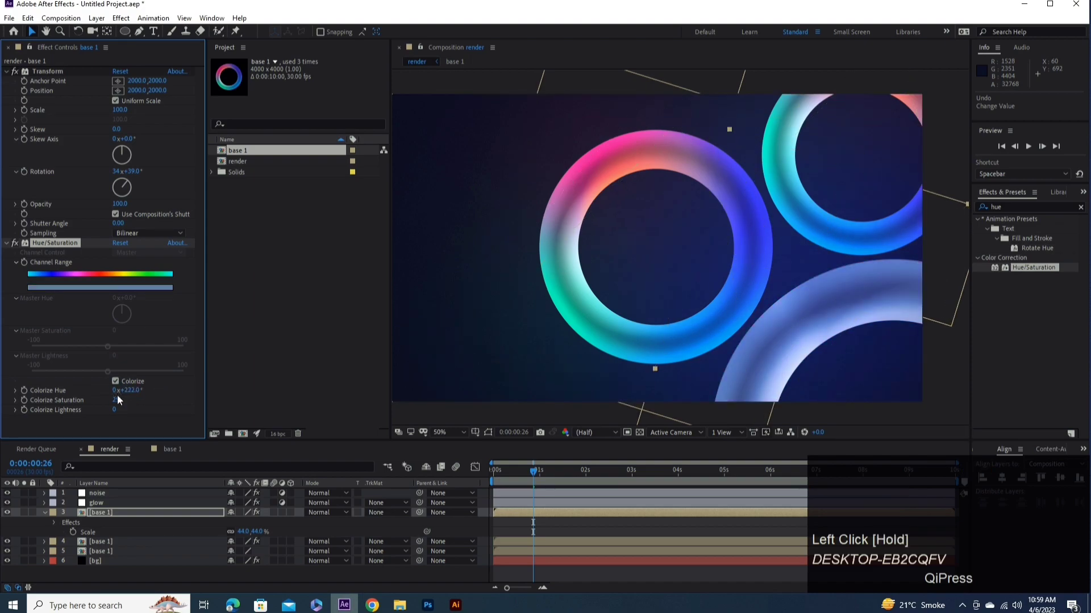
left_click_drag(130, 395, 132, 394)
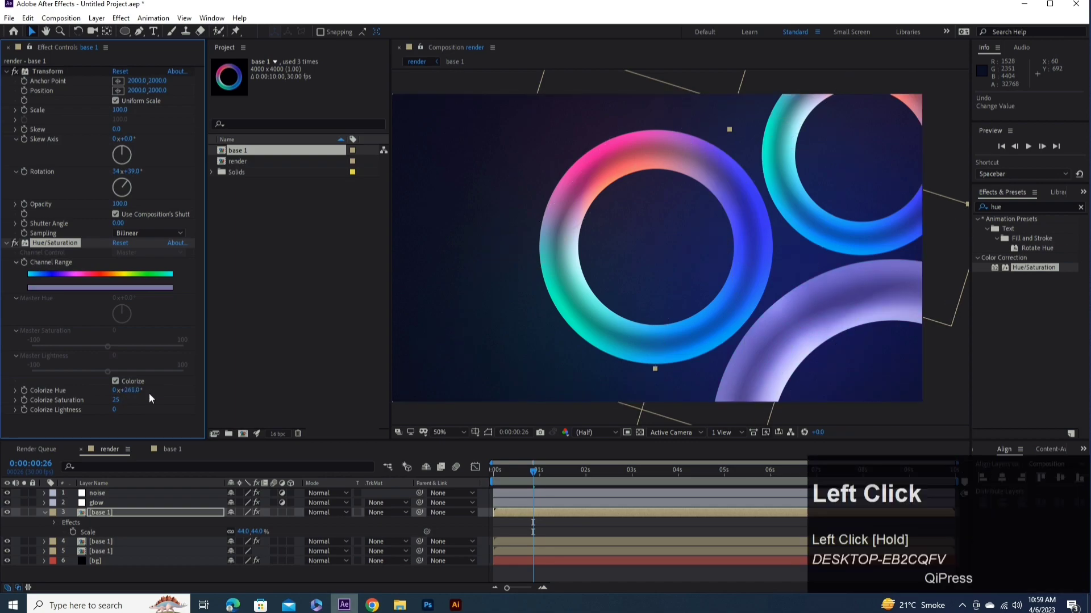
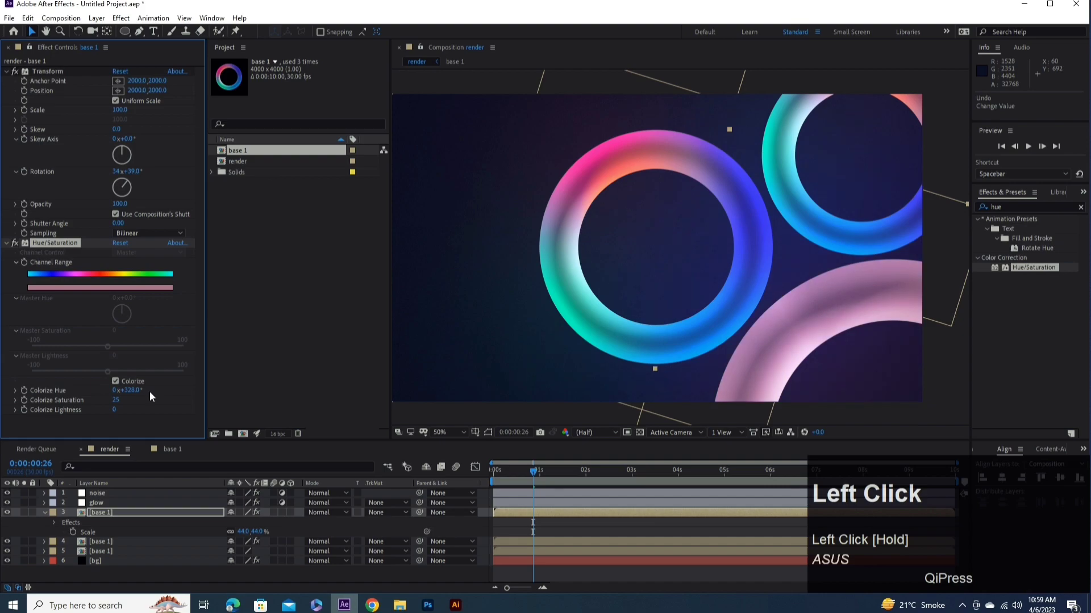
left_click(95, 514)
- Duplicate the pink ring layer and scale the copy down to 22%, then 24%
key("ctrl+d")
left_click(47, 524)
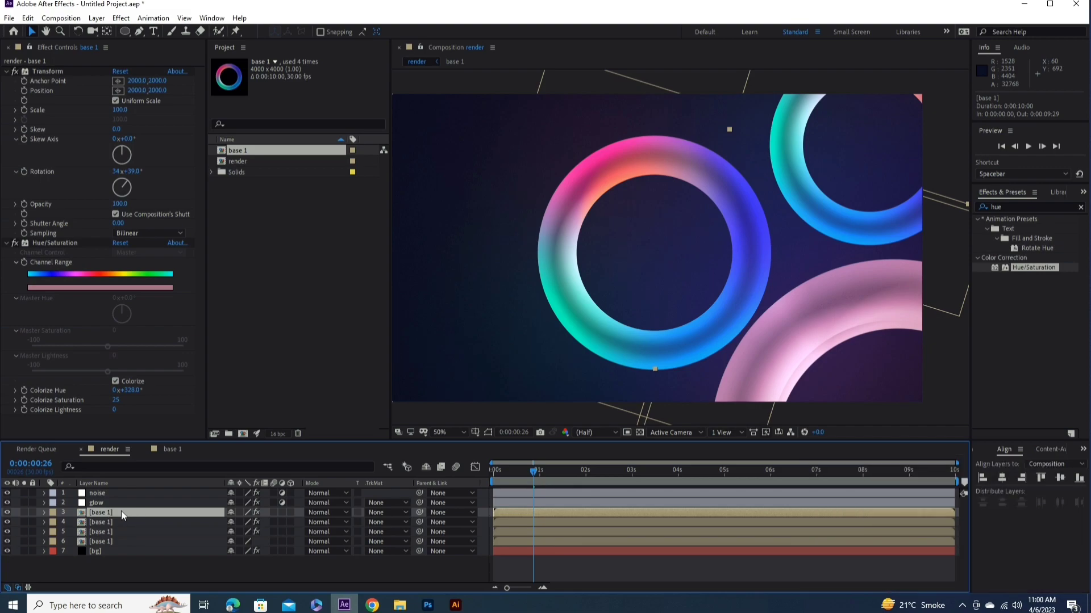
left_click_drag(184, 519, 112, 508)
key("s")
left_click(258, 525)
type("22")
left_click(292, 528)
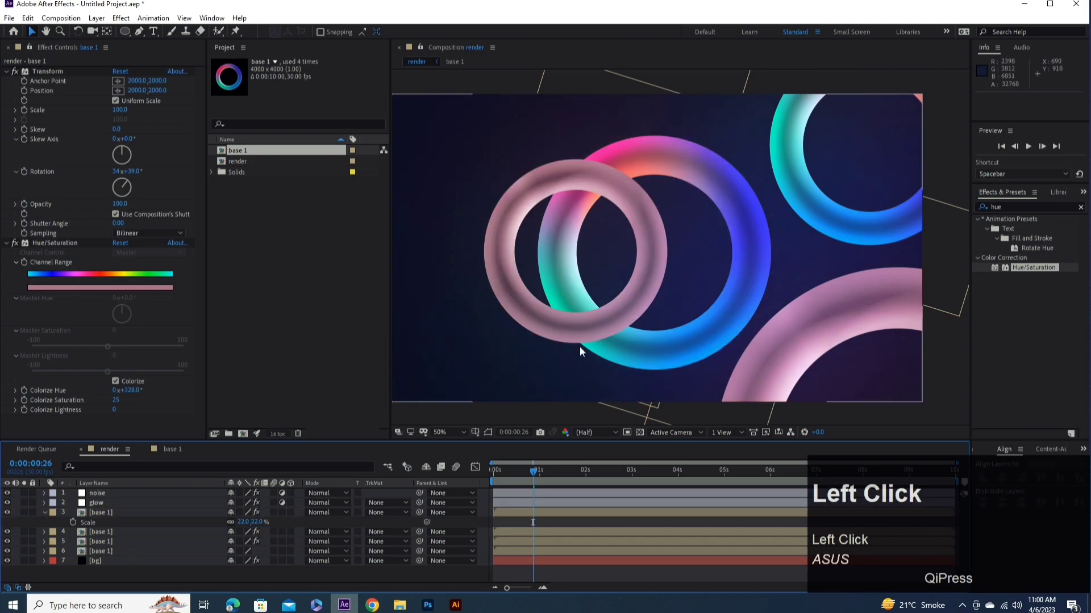
left_click(256, 523)
type("24")
- Move the small pink copy to the upper left and resize it to about 31%
left_click_drag(292, 526, 505, 217)
key("ctrl+z")
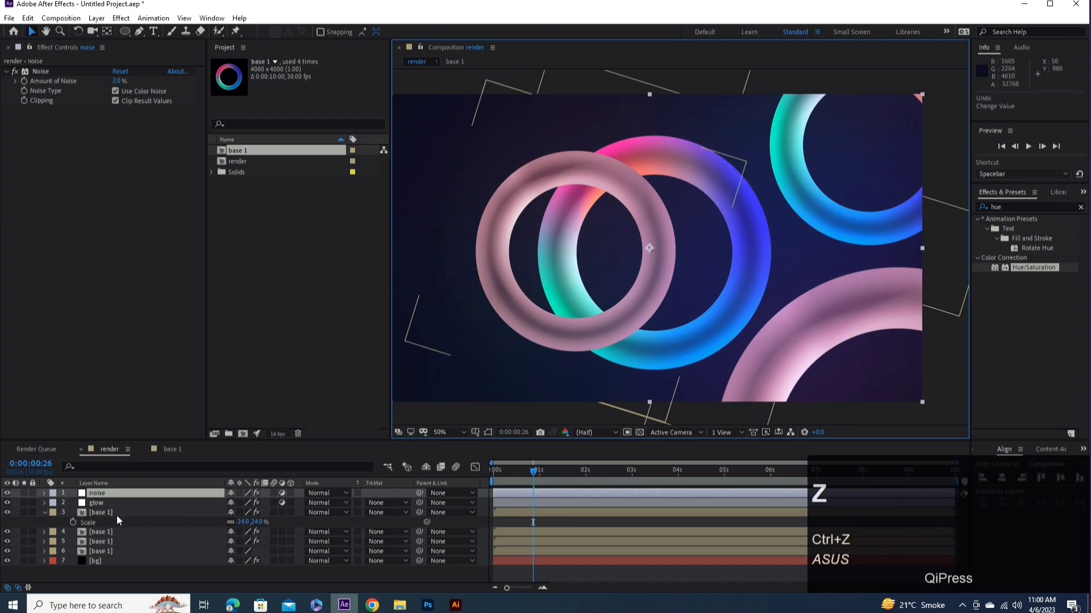
left_click(105, 516)
left_click_drag(579, 255, 527, 125)
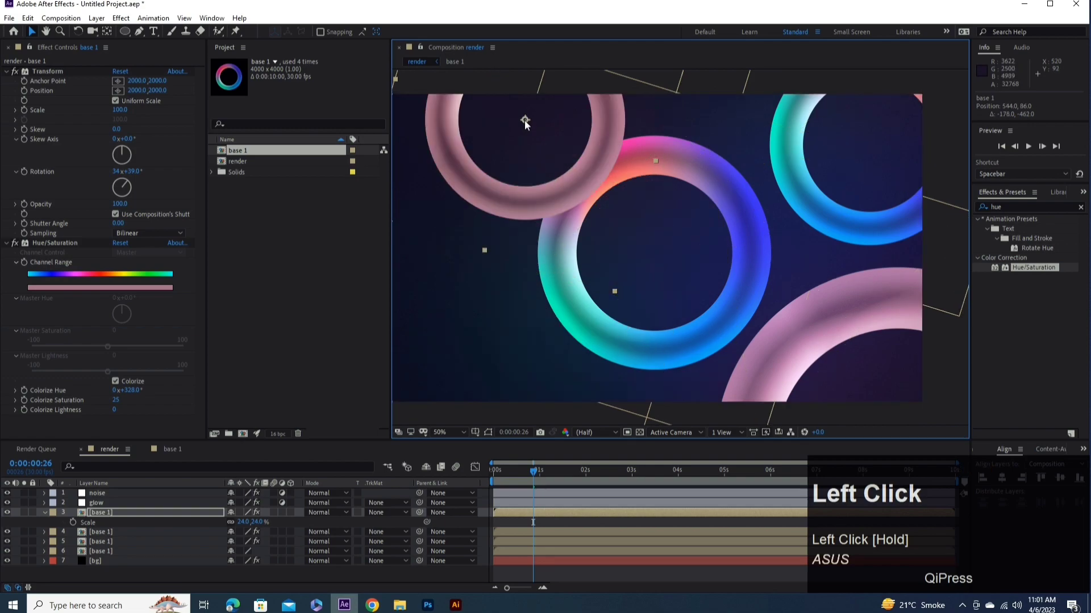
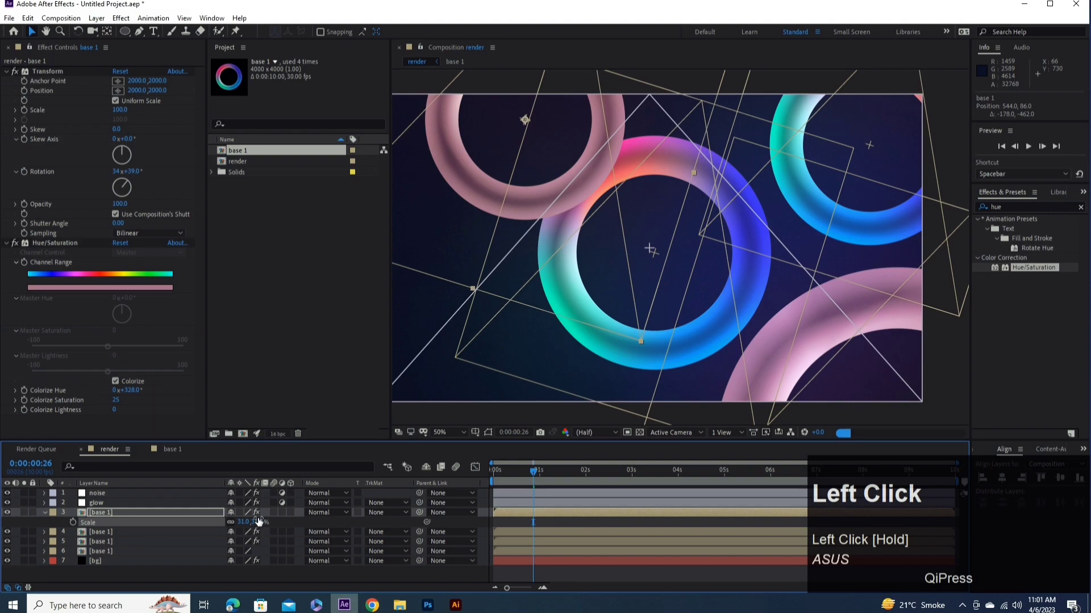
left_click_drag(481, 233, 134, 347)
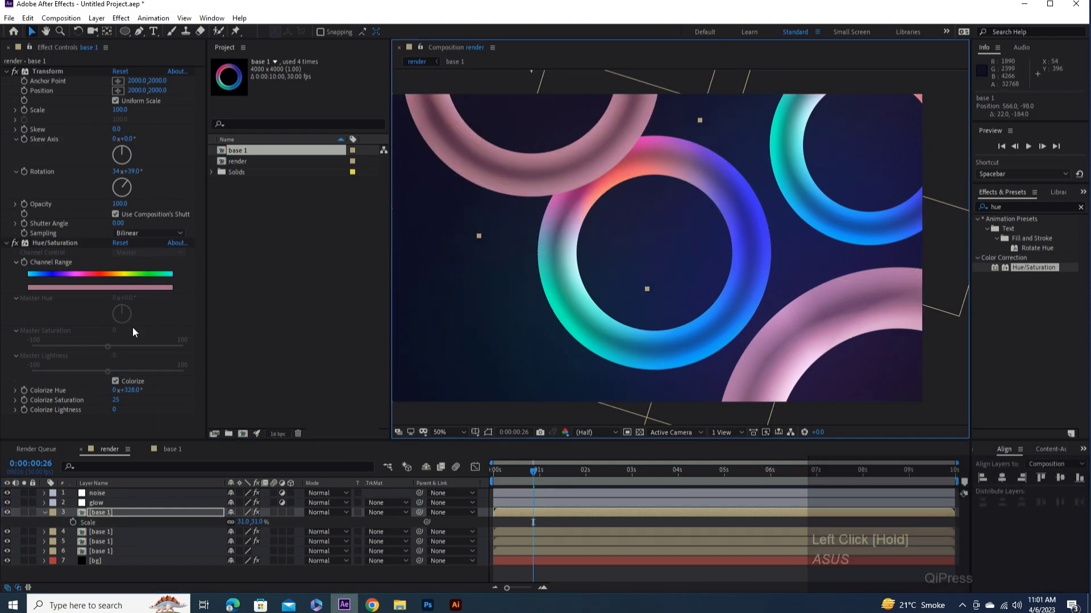
- Shift the upper-left ring's Colorize Hue to about 215° for a muted greyish blue
left_click_drag(132, 393, 133, 390)
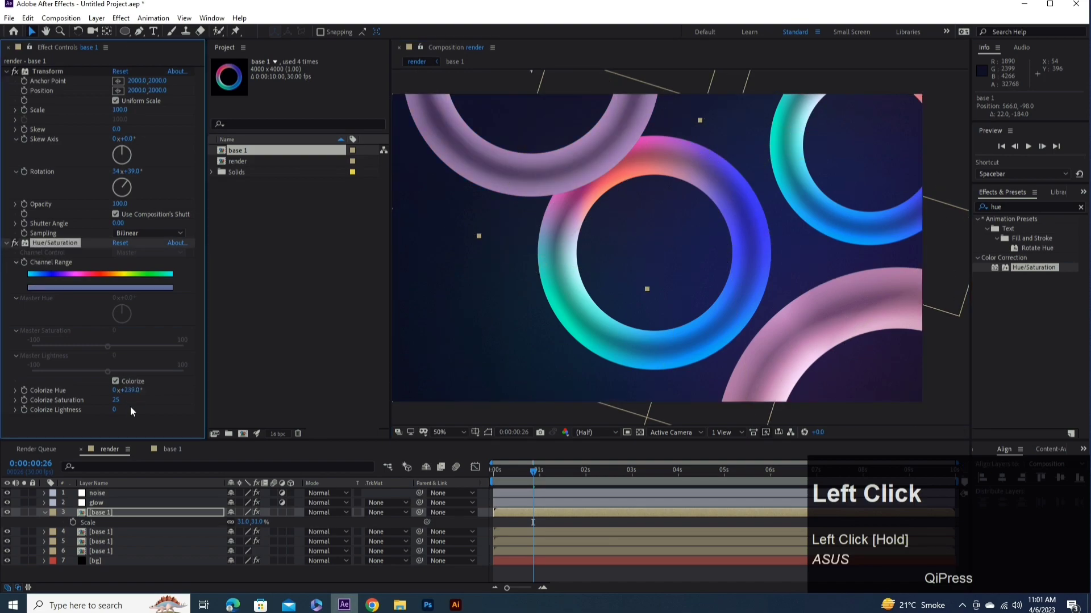
left_click_drag(130, 393, 134, 399)
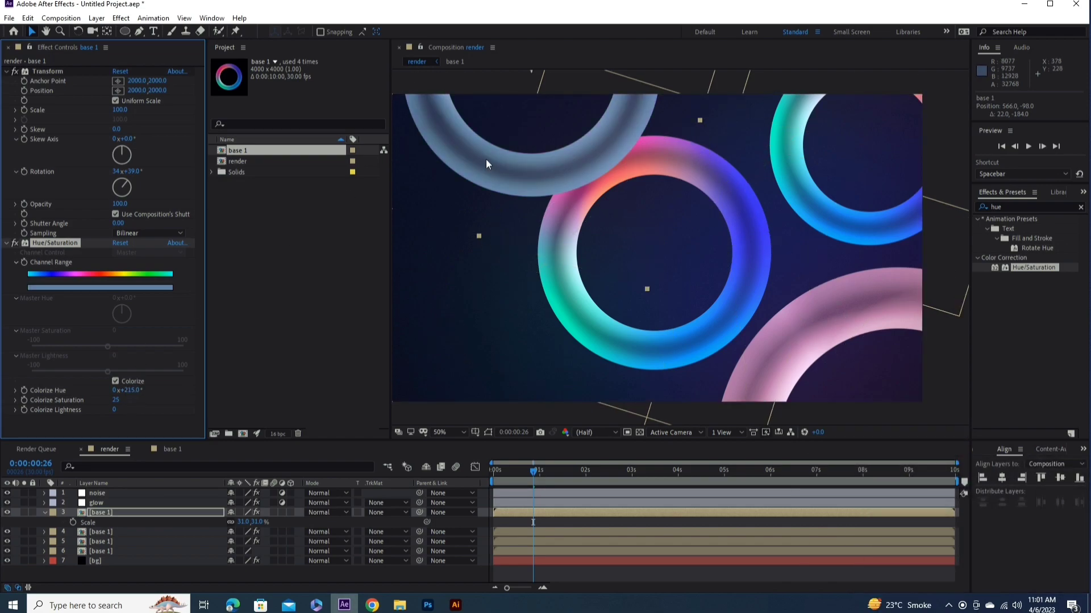
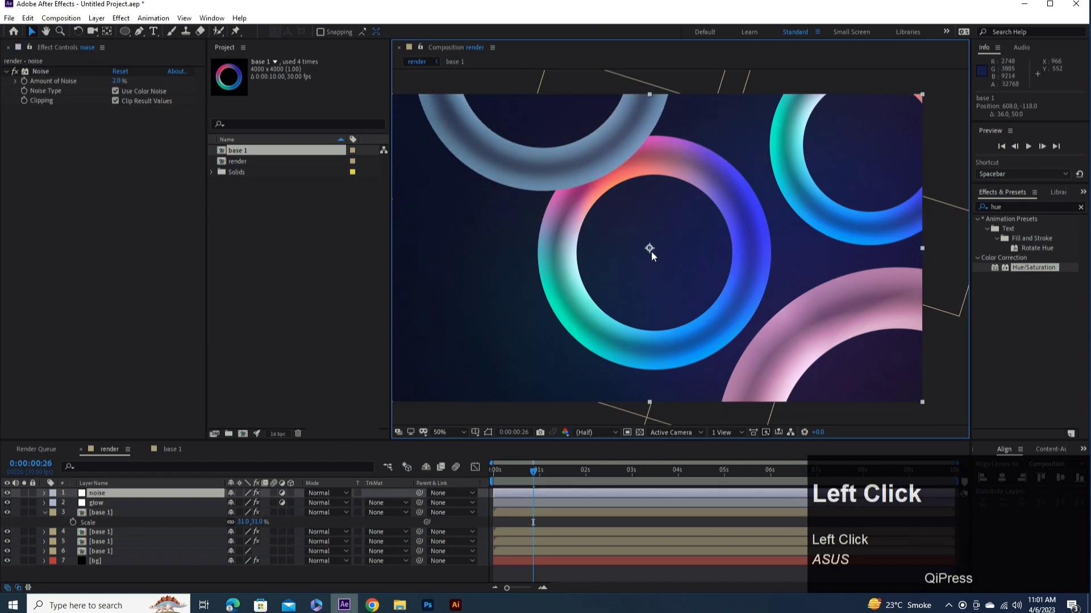
- Drag the central ring further right and the top-right ring slightly left into frame
left_click(114, 545)
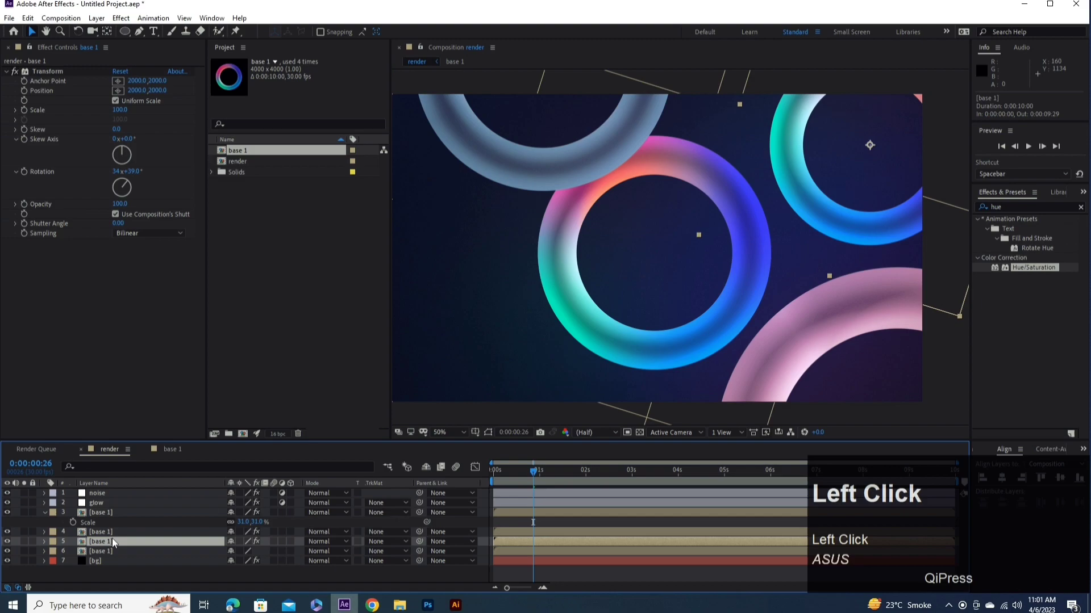
left_click_drag(113, 556, 641, 255)
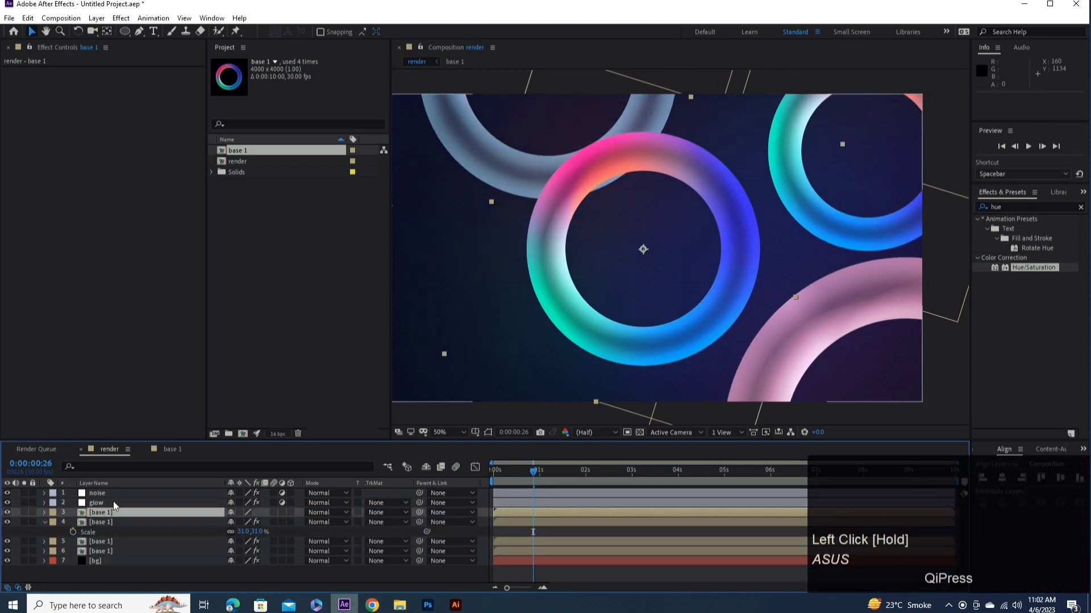
left_click_drag(645, 251, 110, 527)
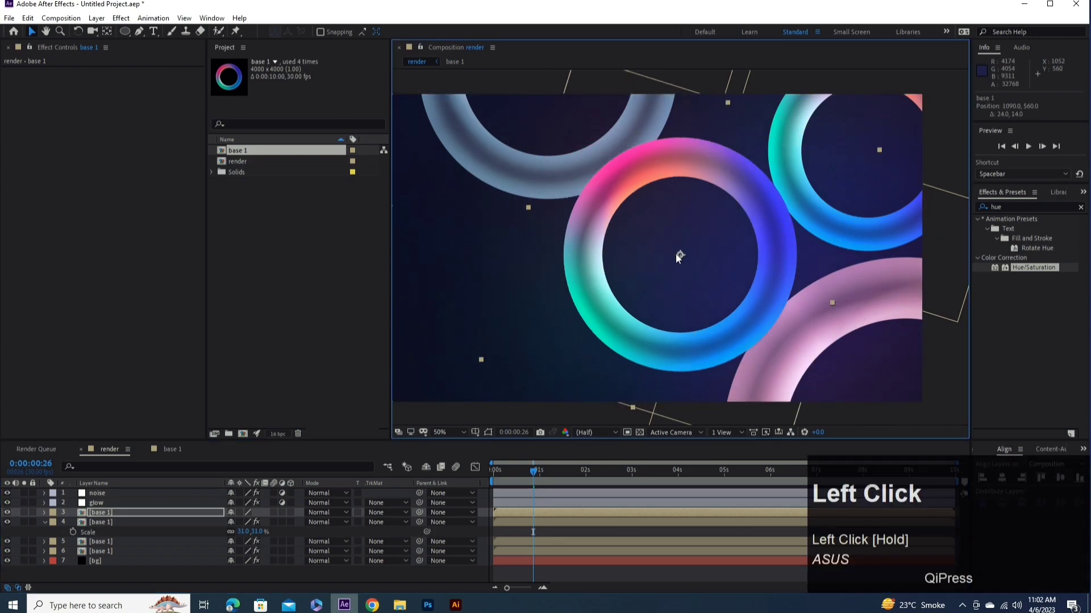
left_click(112, 555)
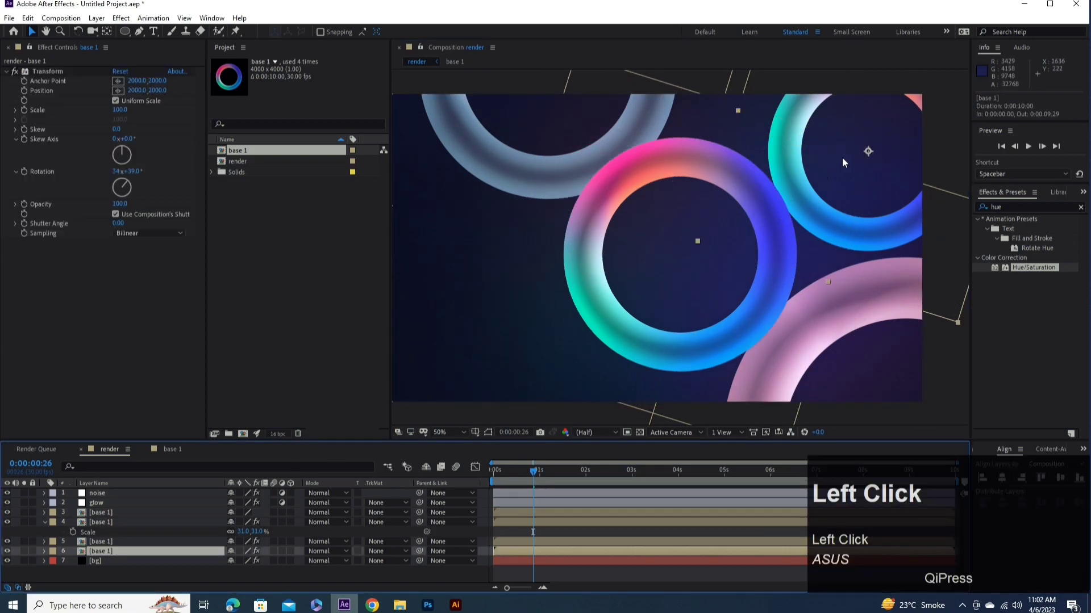
left_click_drag(868, 154, 573, 366)
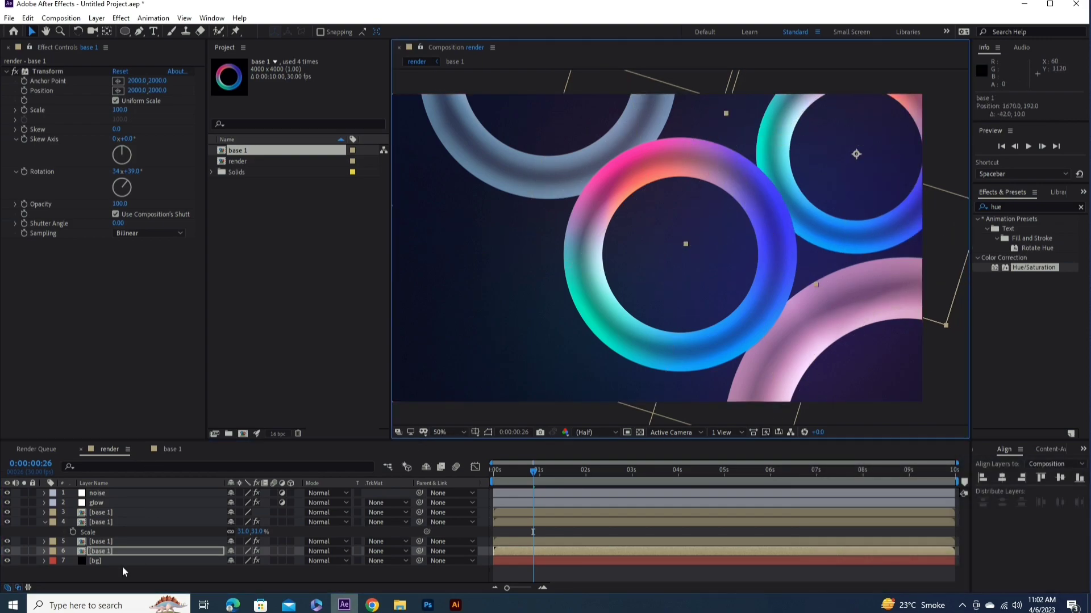
left_click(122, 578)
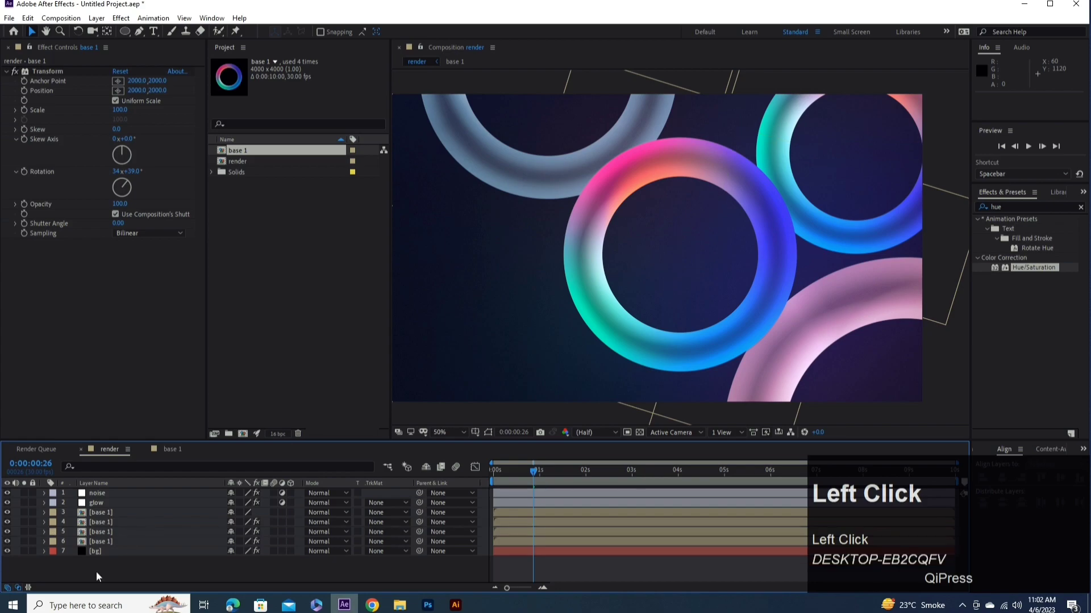
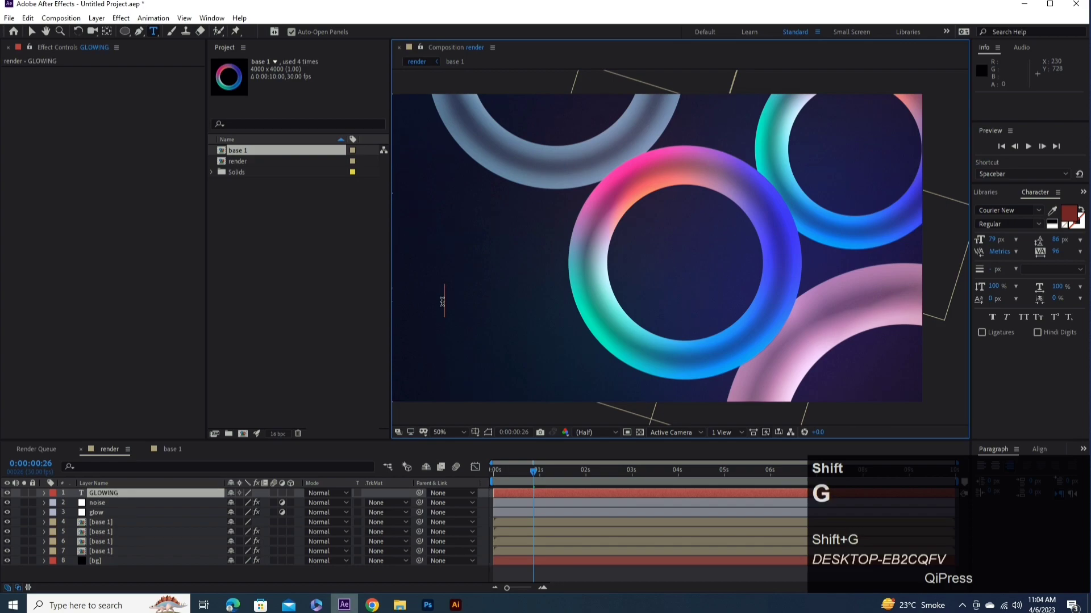
- Type the two-line GLOWING TORUS title and set its font to Agency FB
key("Return")
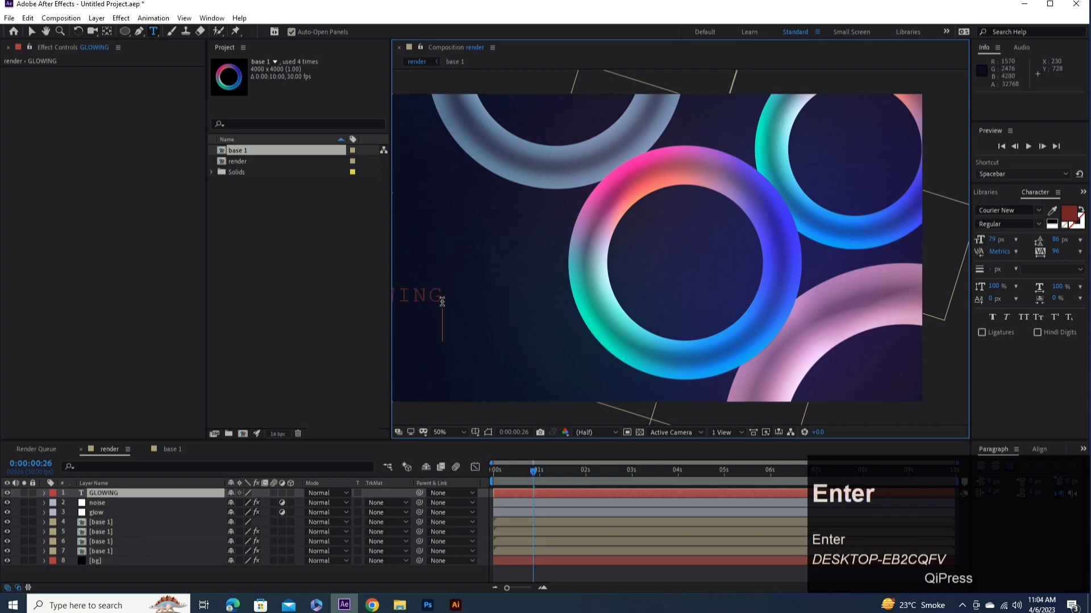
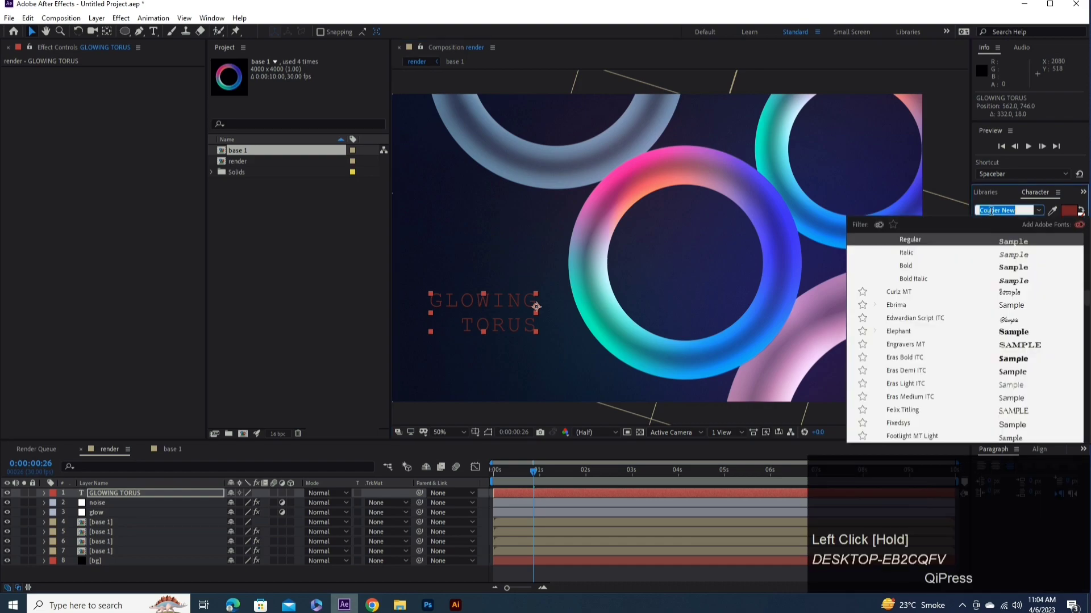
type("BEBA")
key("a")
type("r")
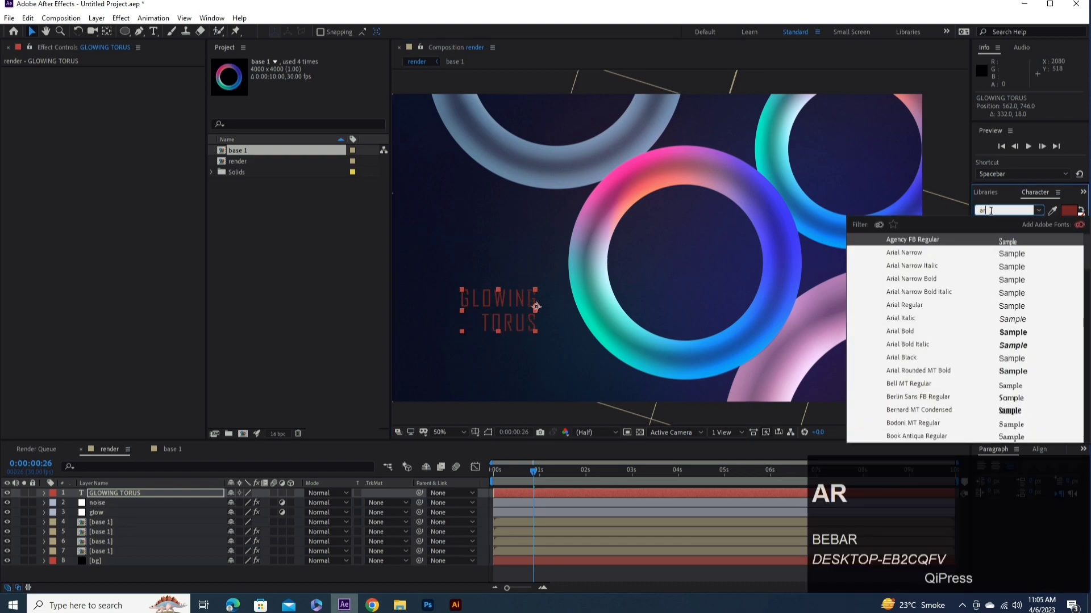
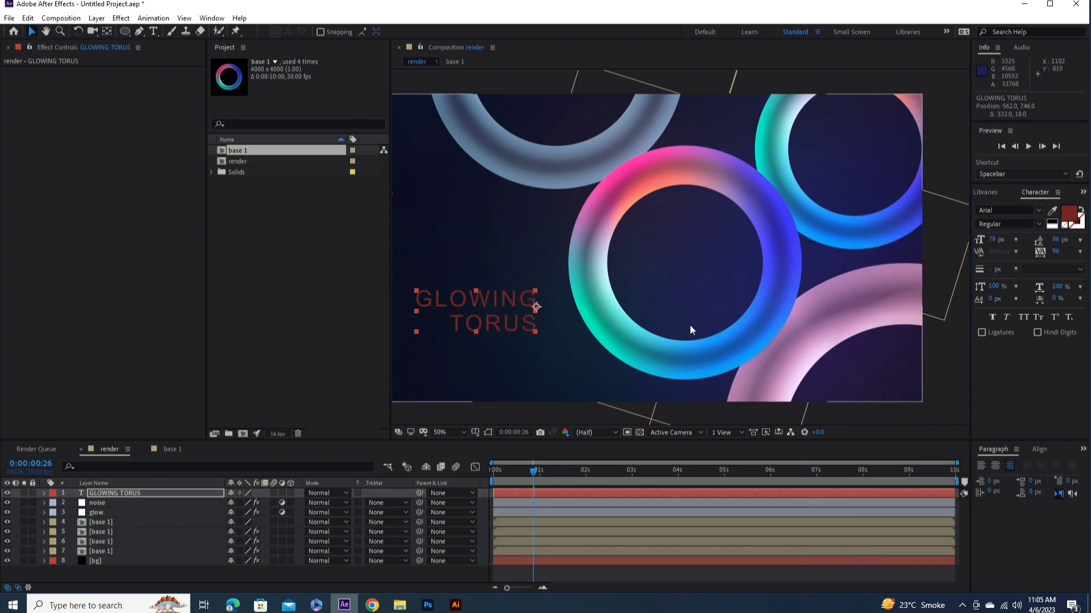
left_click(694, 331)
key("ctrl+z")
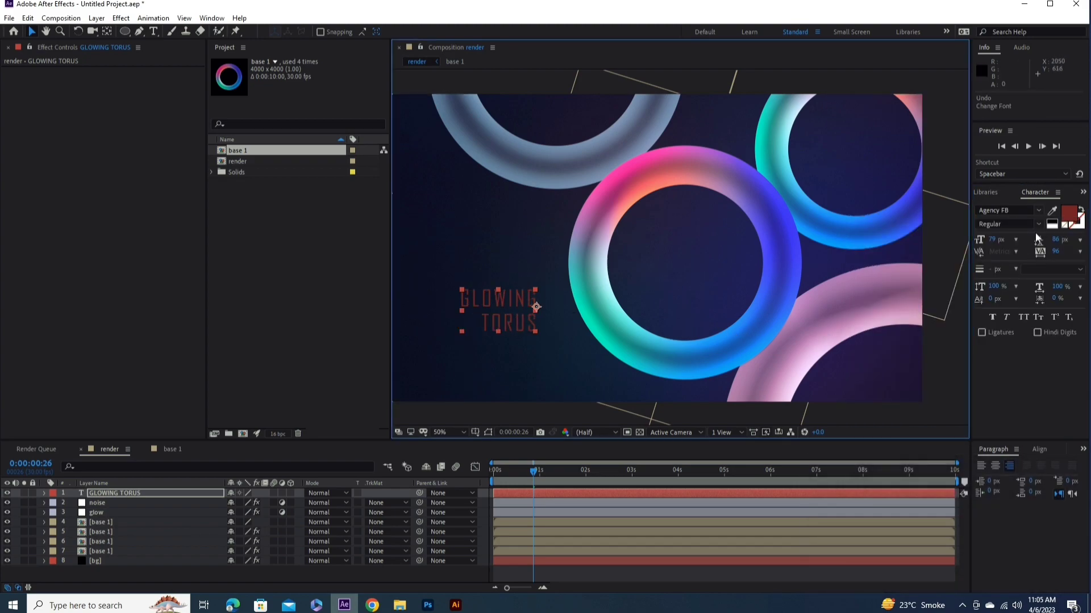
left_click(1042, 229)
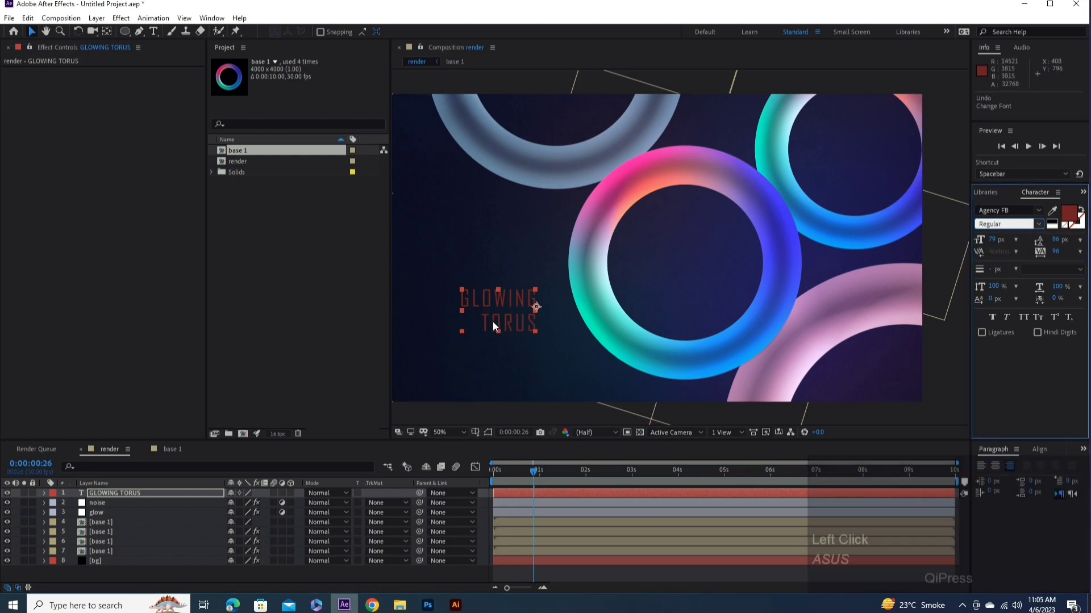
- Make the word TORUS bold and place the title at the composition's lower left
left_click_drag(158, 34, 36, 36)
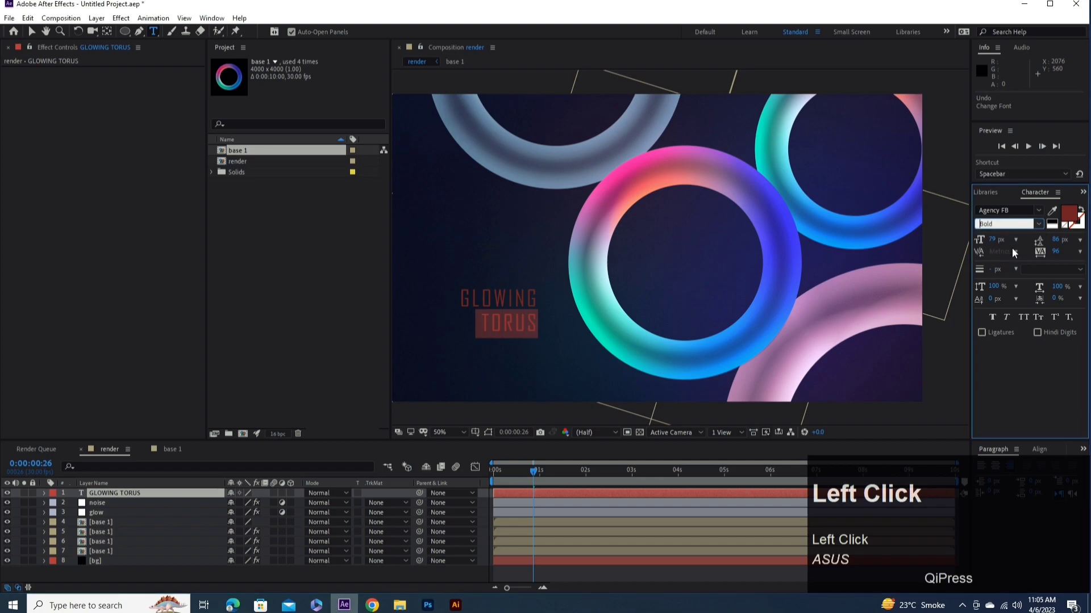
left_click(35, 35)
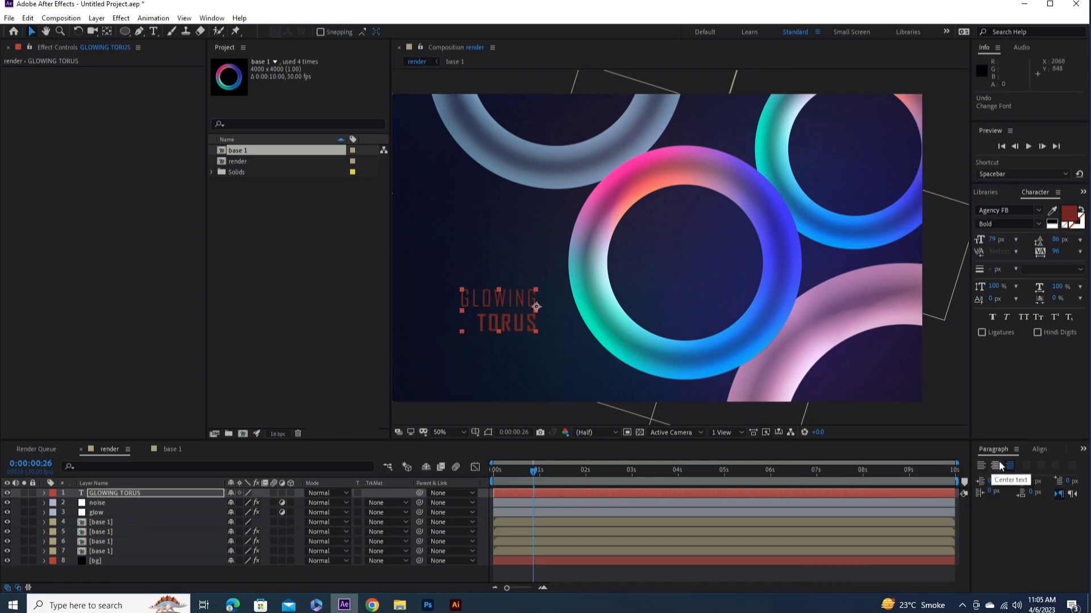
left_click(983, 469)
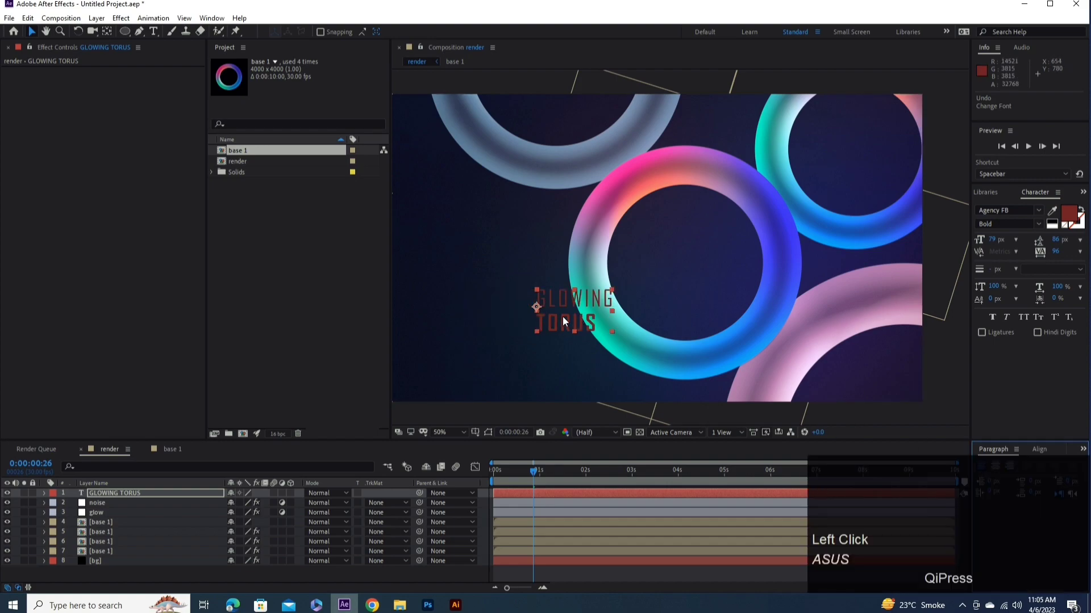
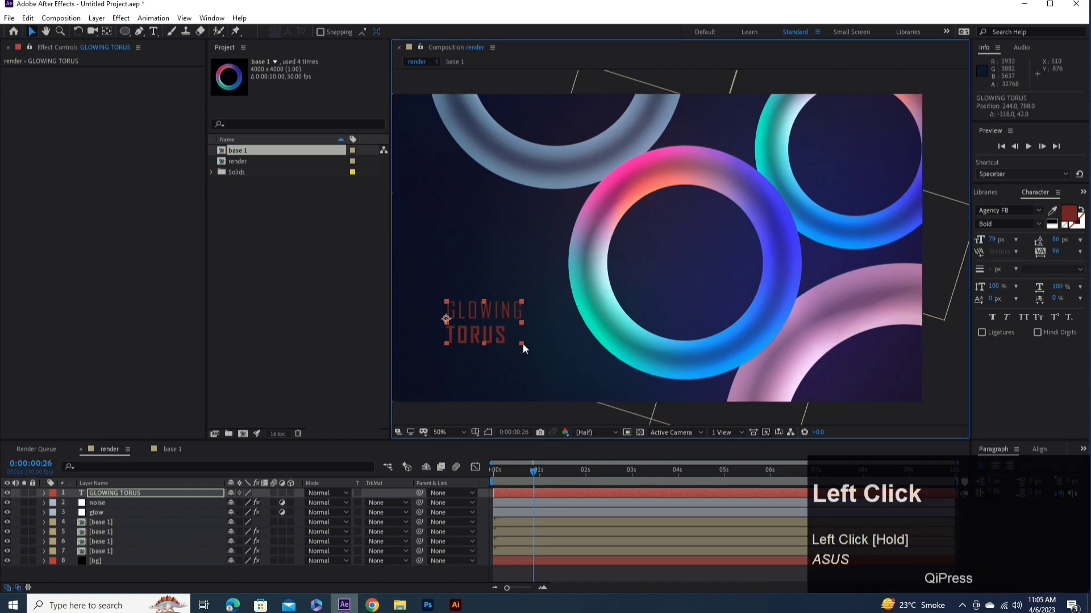
left_click(530, 352)
- Enlarge the GLOWING TORUS title by its bounding box and colour it white
left_click(594, 384)
left_click_drag(511, 350, 549, 367)
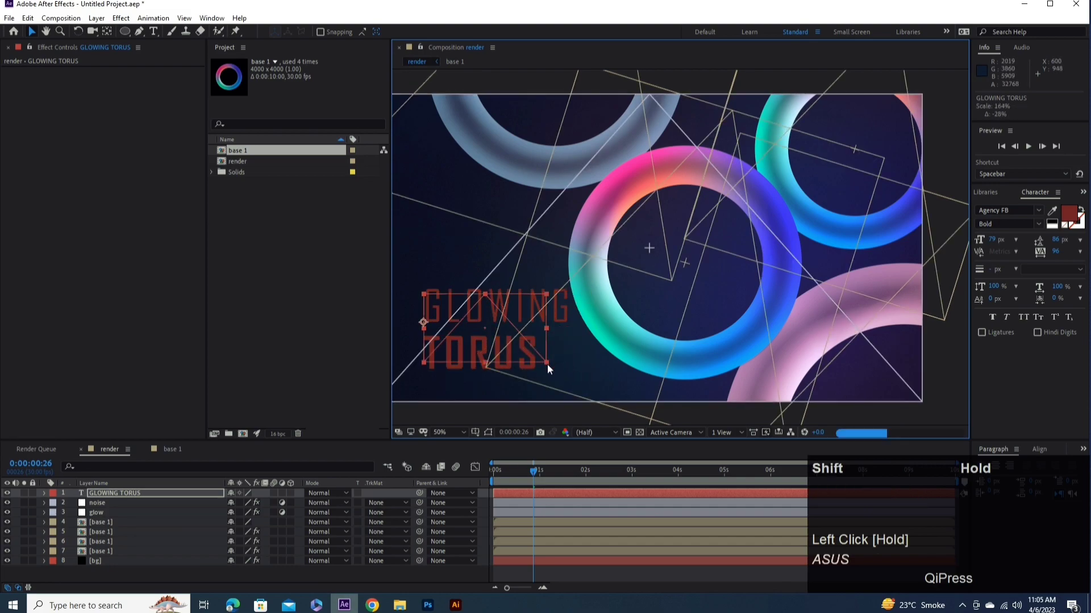
left_click_drag(550, 368, 515, 480)
- Play the finished composition as a full-screen preview from the start
key("space")
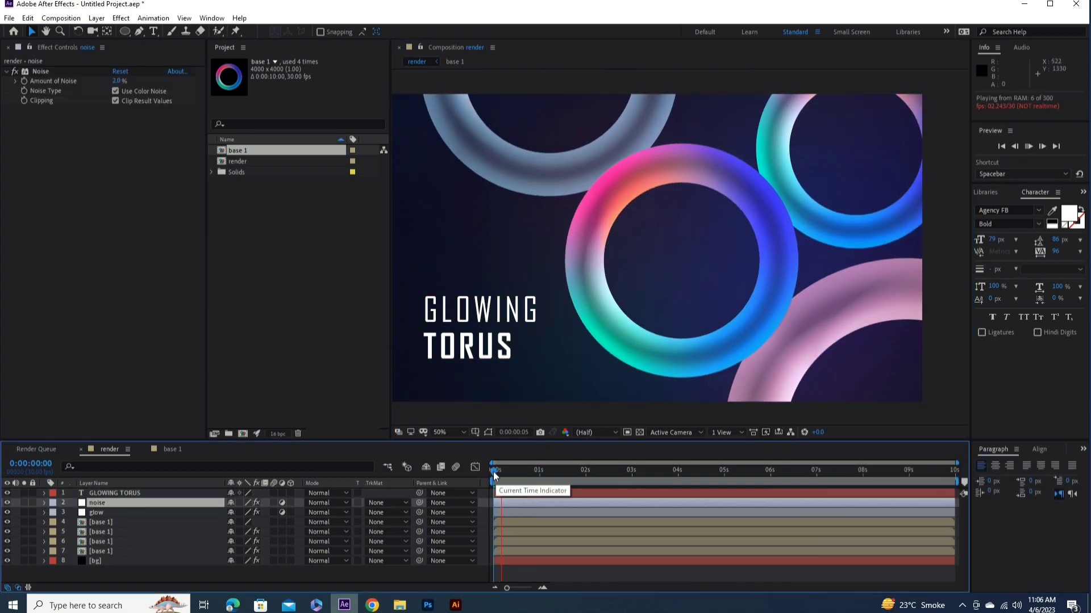
left_click_drag(496, 477, 492, 497)
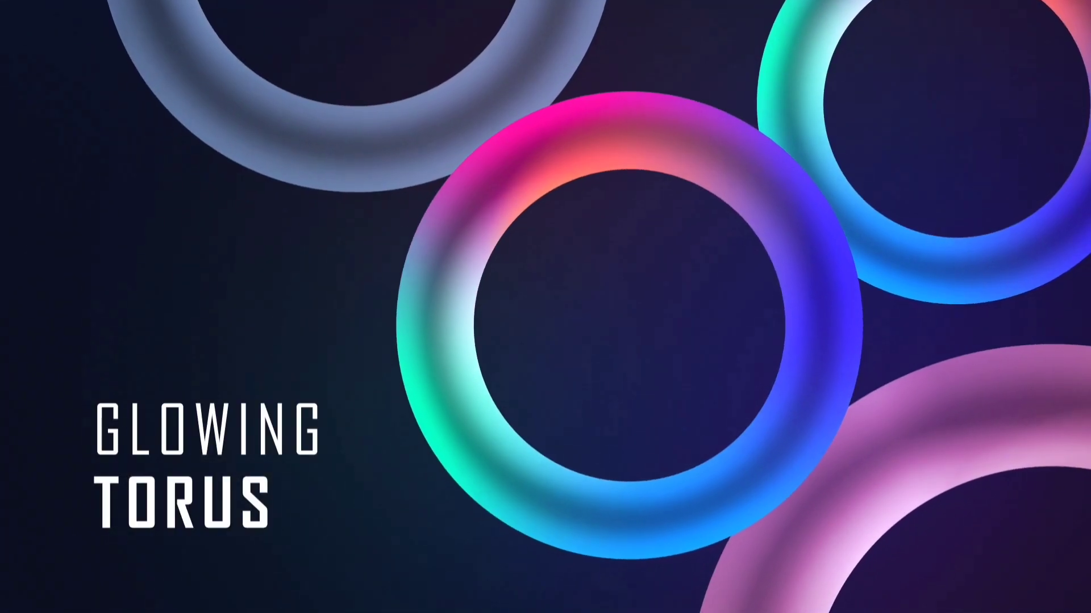